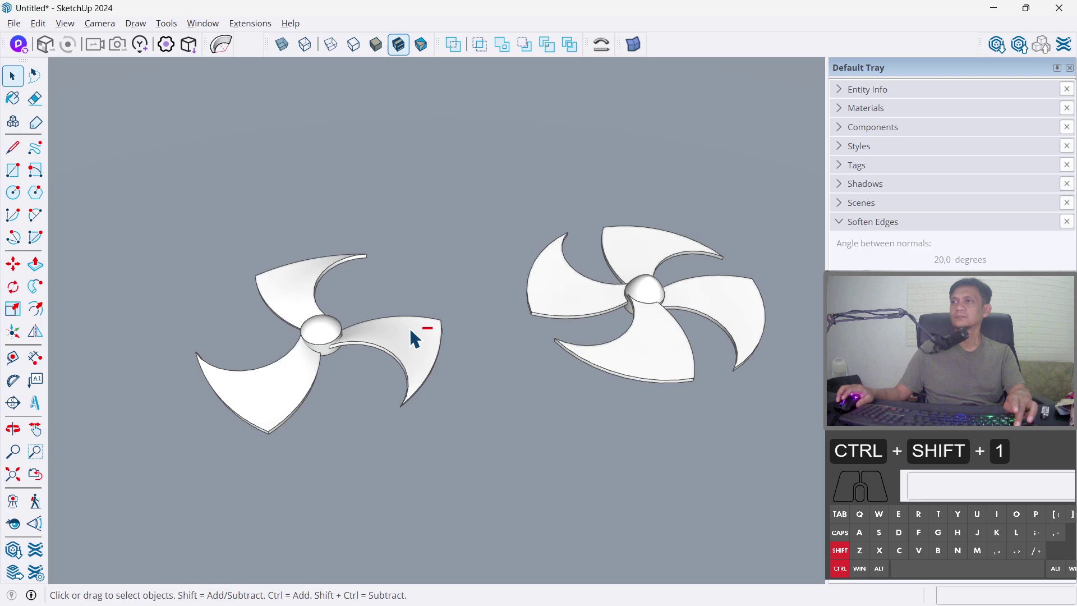
- Orbit around the two finished propellers, then pan to empty modelling space beside them
drag(447, 314, 474, 310)
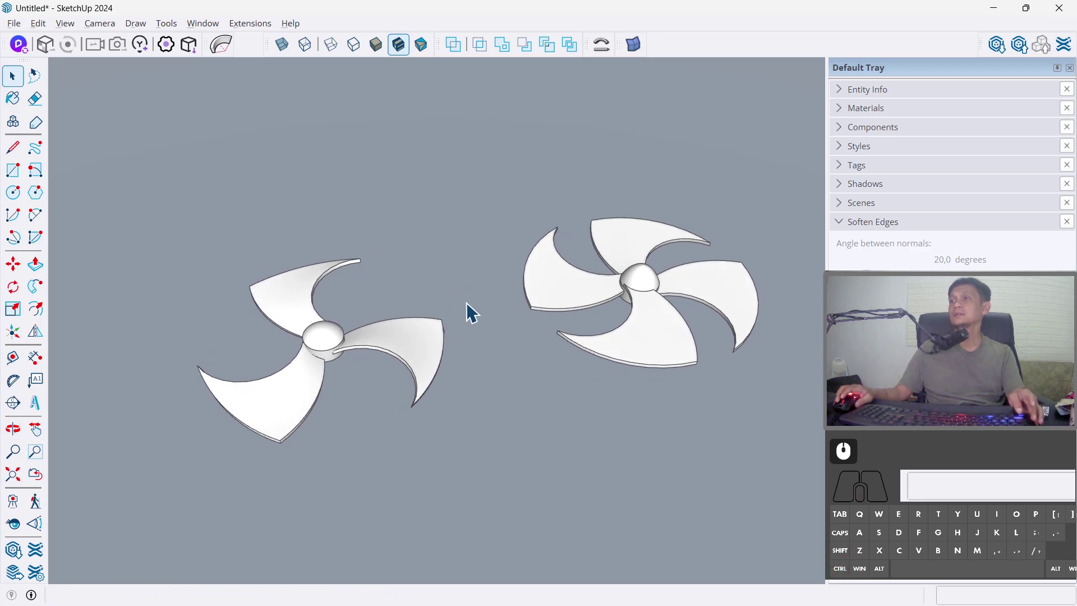
drag(514, 383, 445, 339)
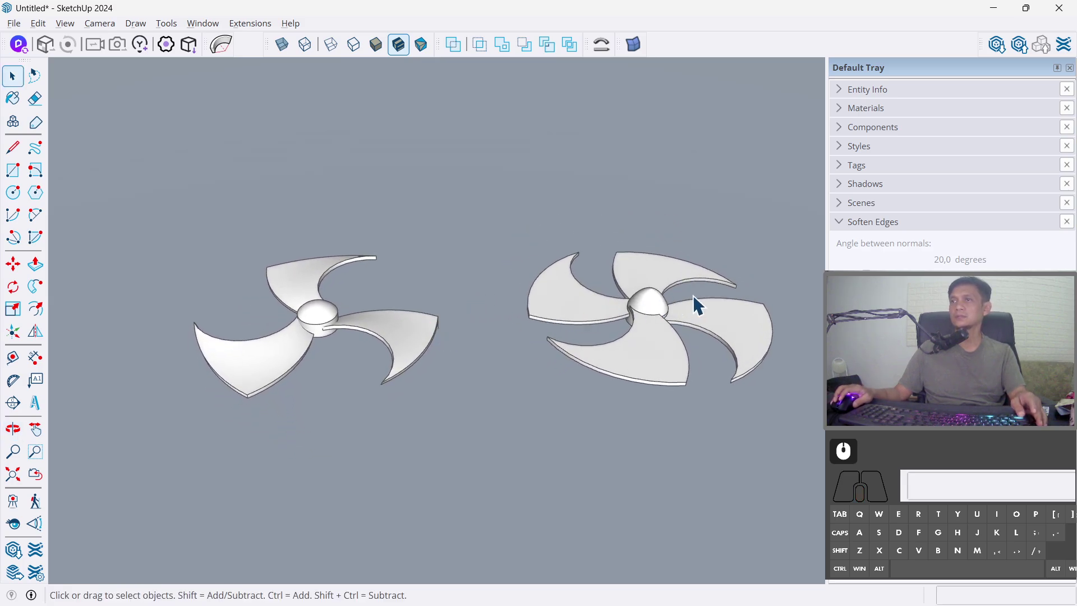
drag(756, 306, 113, 285)
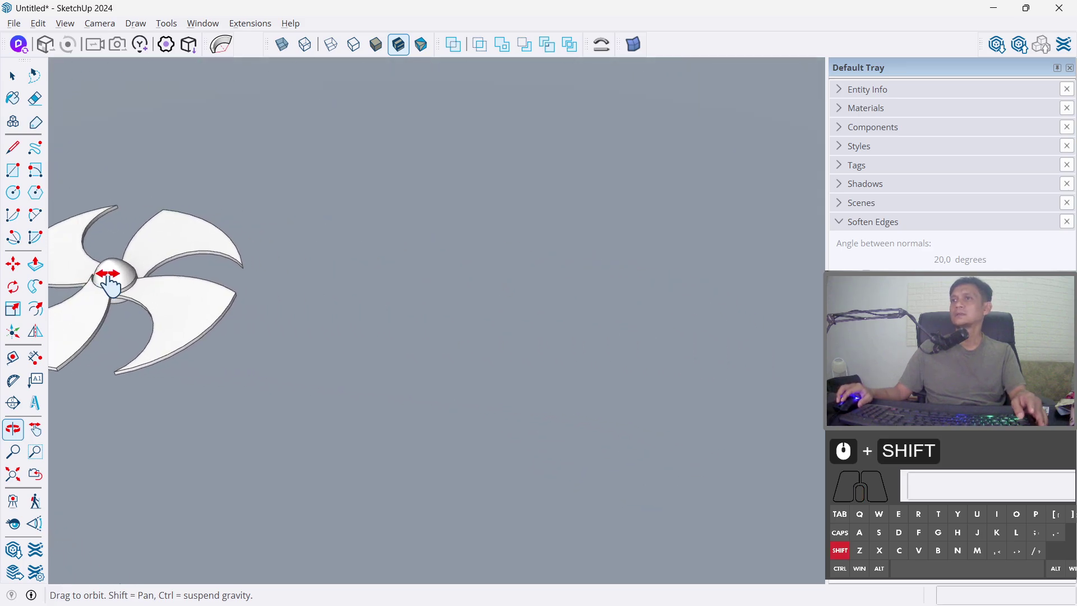
middle_click(502, 353)
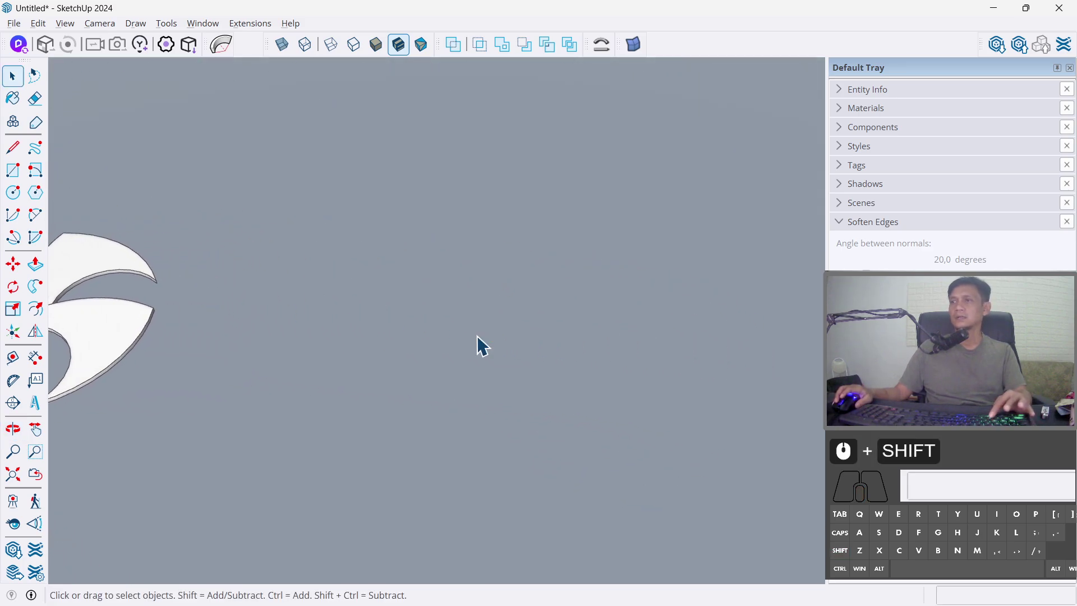
- Draw a large flat circle in the empty space, entering 30 for its size
key(c)
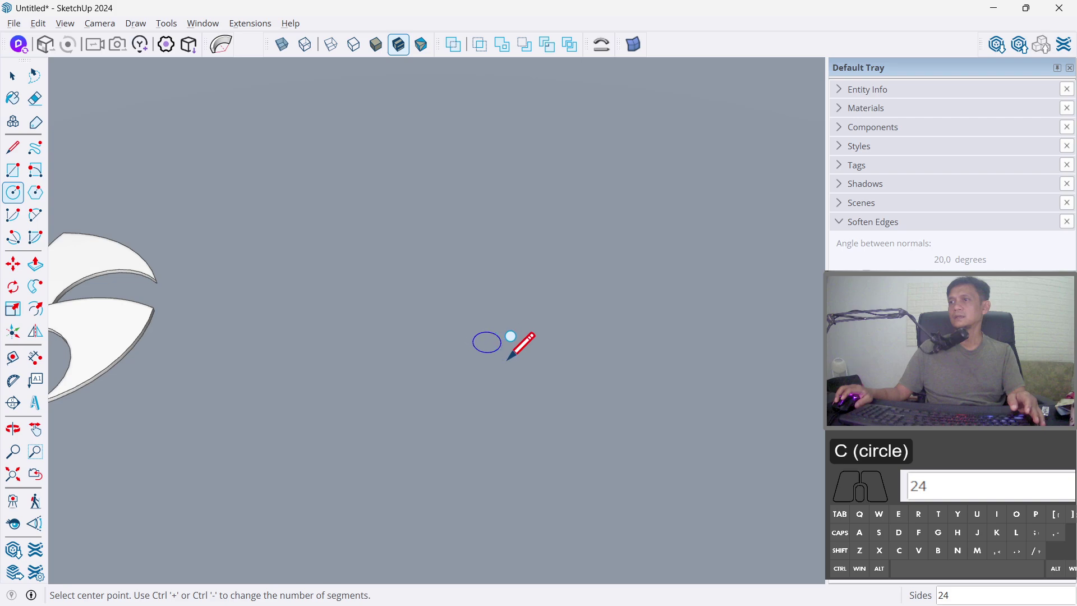
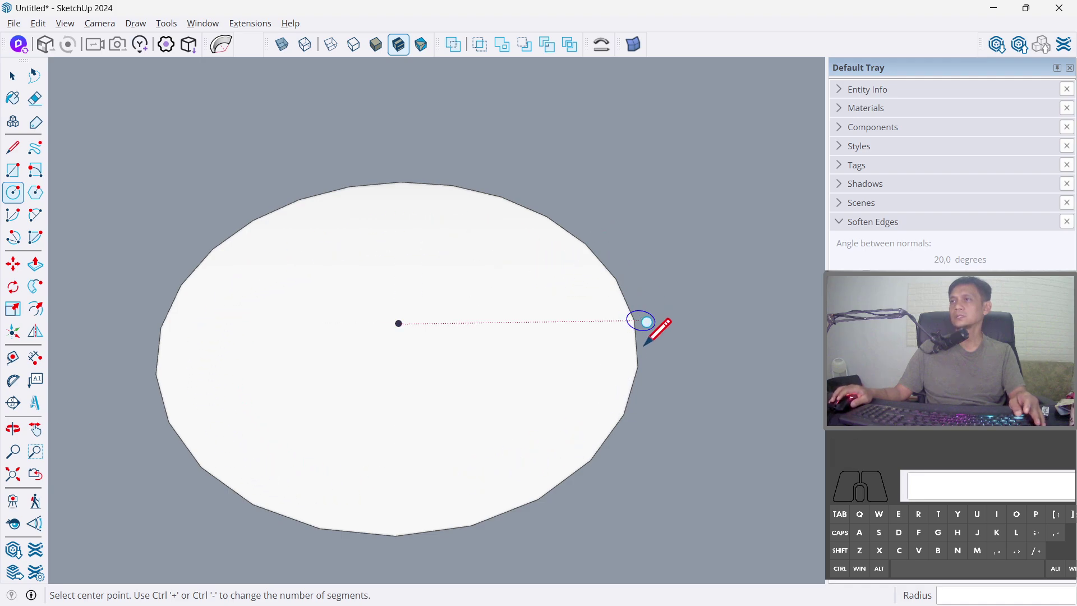
drag(722, 381, 226, 341)
middle_click(563, 357)
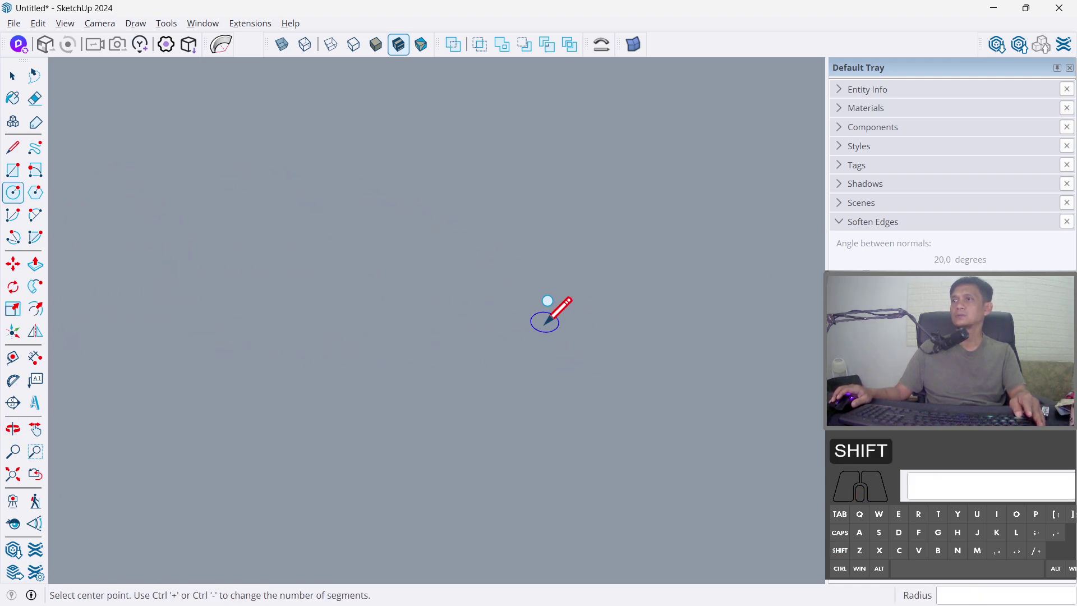
key(shift+c)
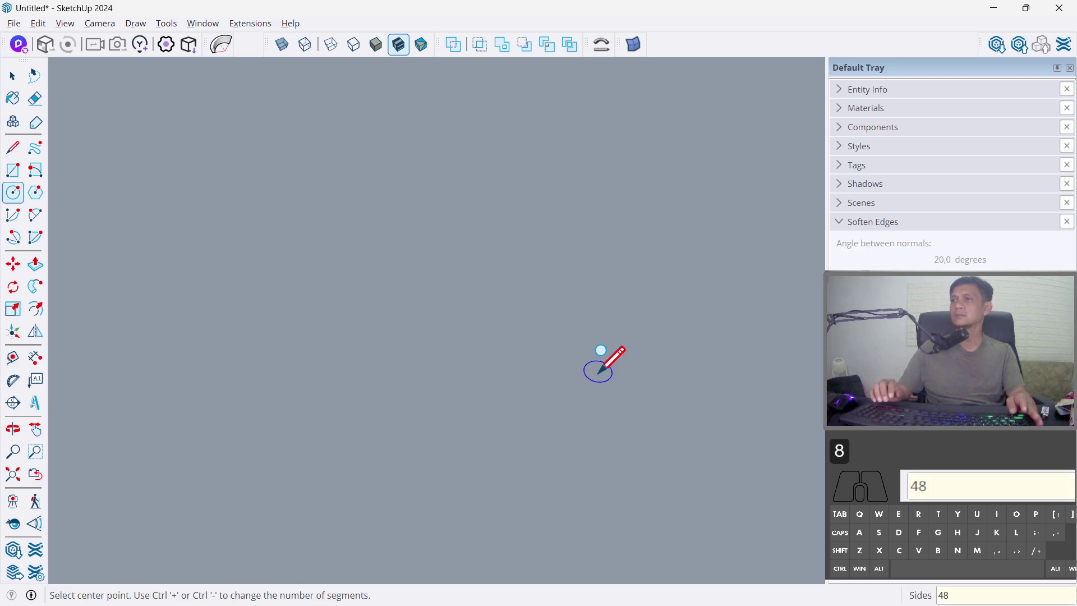
key(Return)
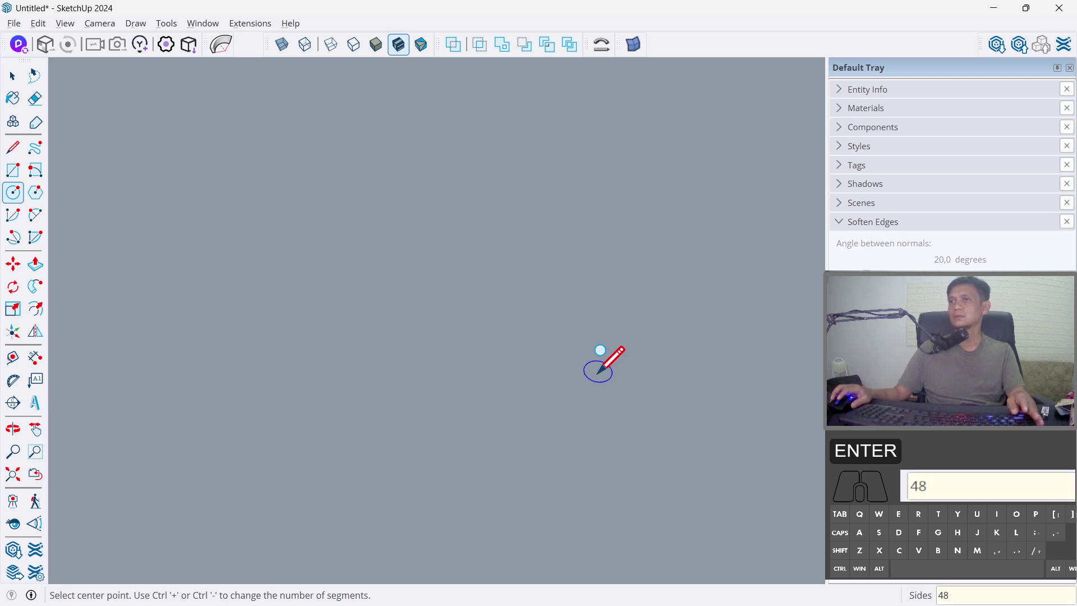
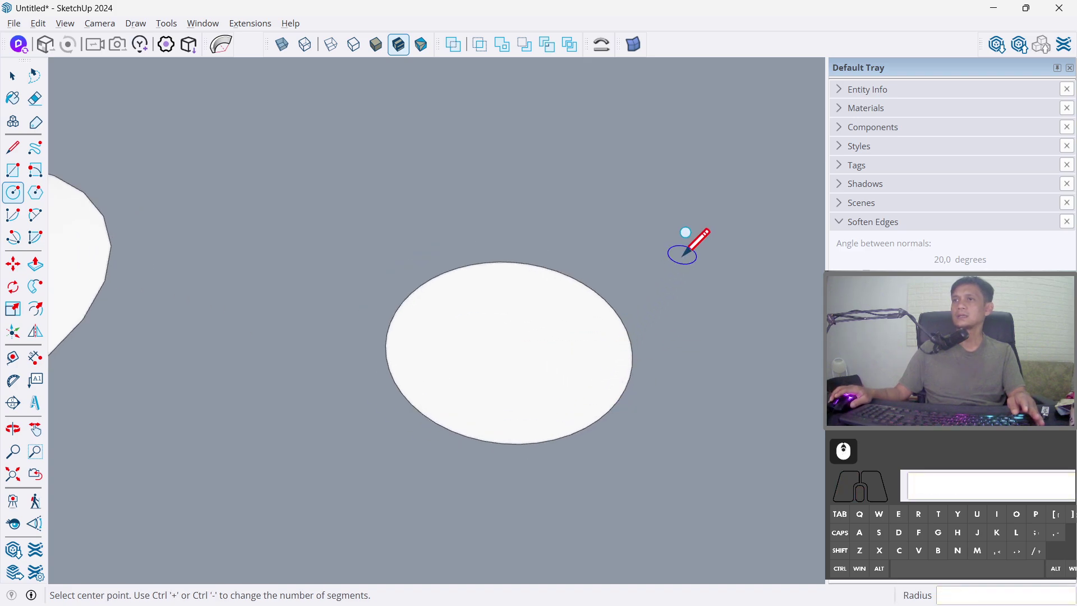
key(3)
key(0)
key(Return)
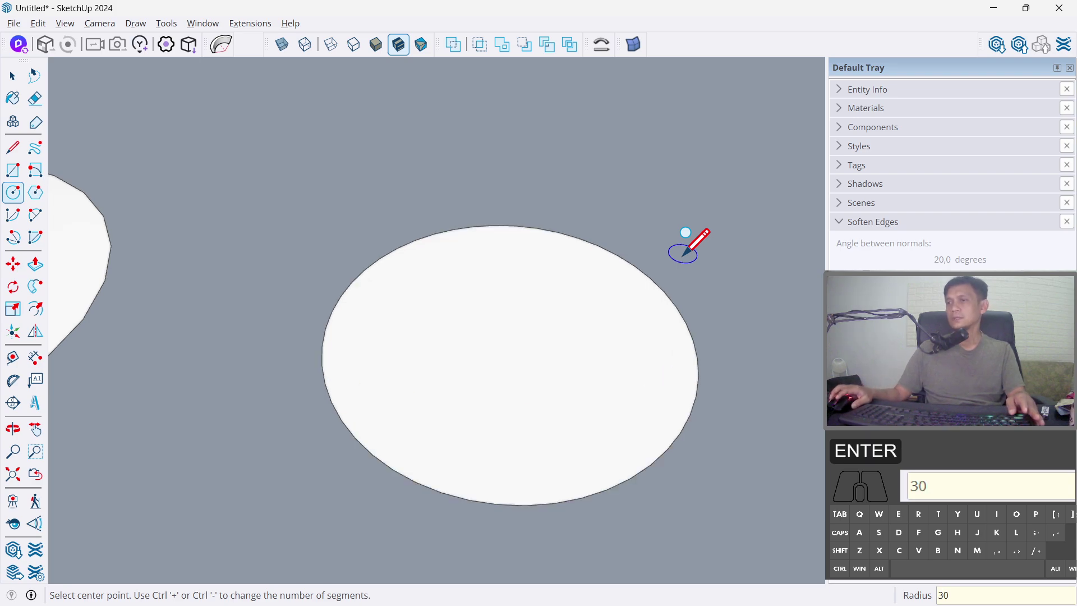
- Offset the disc's outer edge inward by 12 to leave a small concentric hub circle
key(f)
click(683, 314)
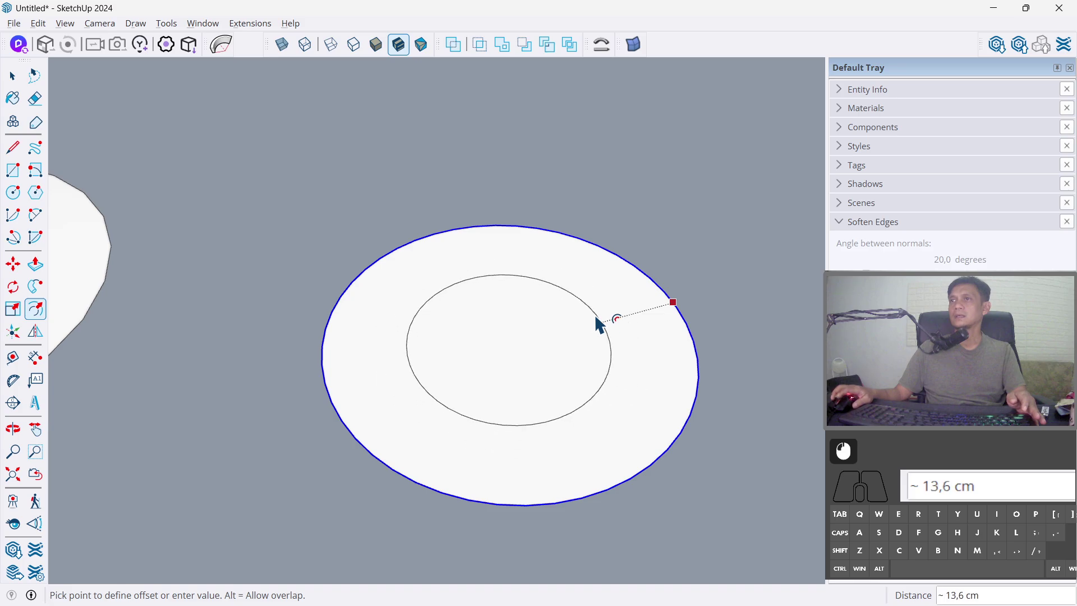
key(2)
key(5)
key(Return)
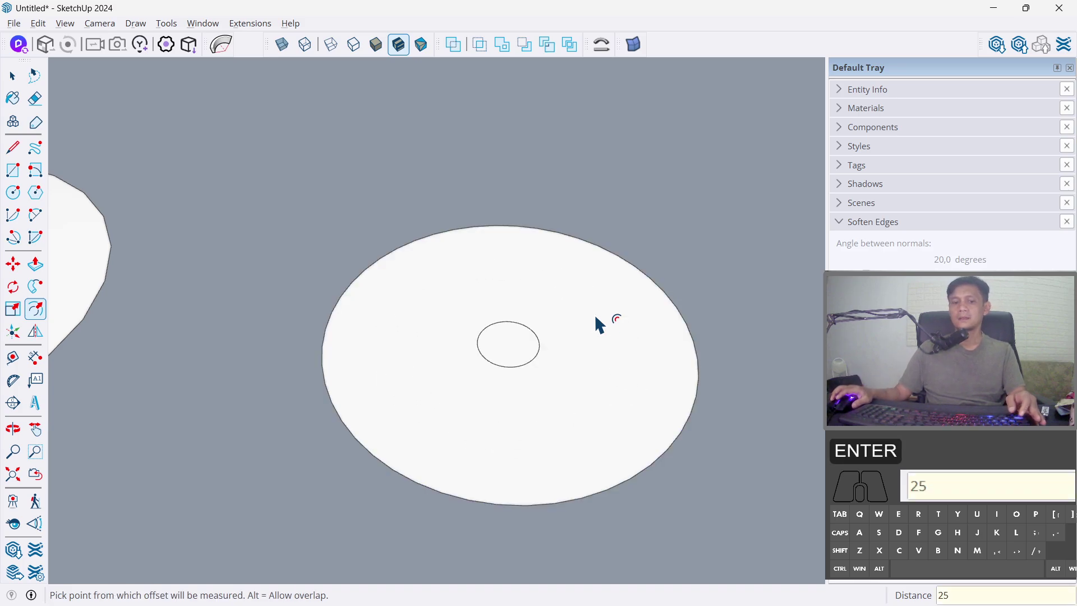
key(a)
text(12)
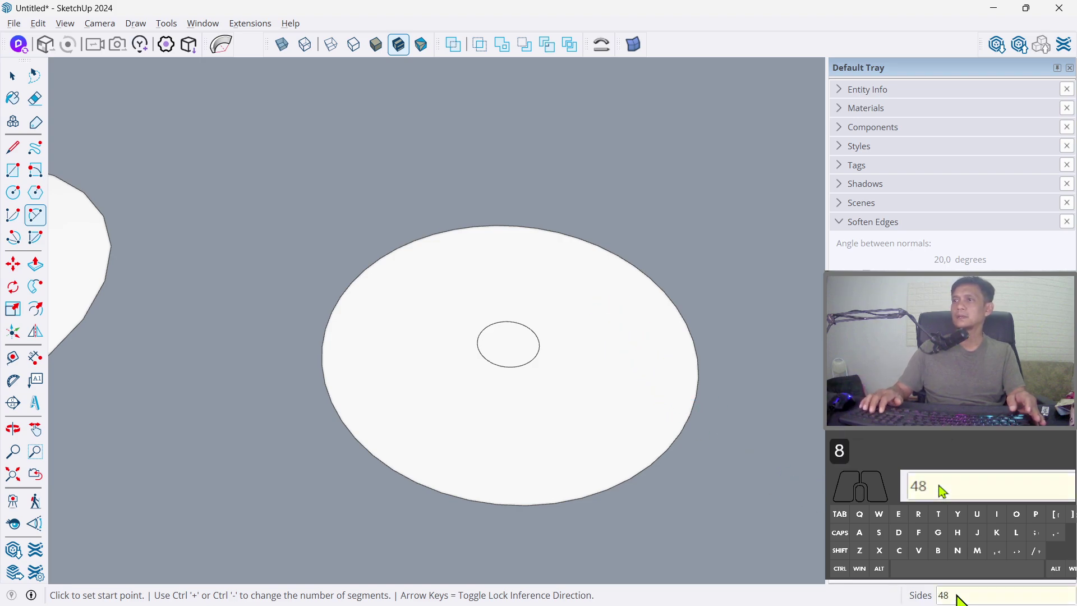
- Draw 2-point arcs curving from the hub circle out to the disc's rim as blade edges
key(Return)
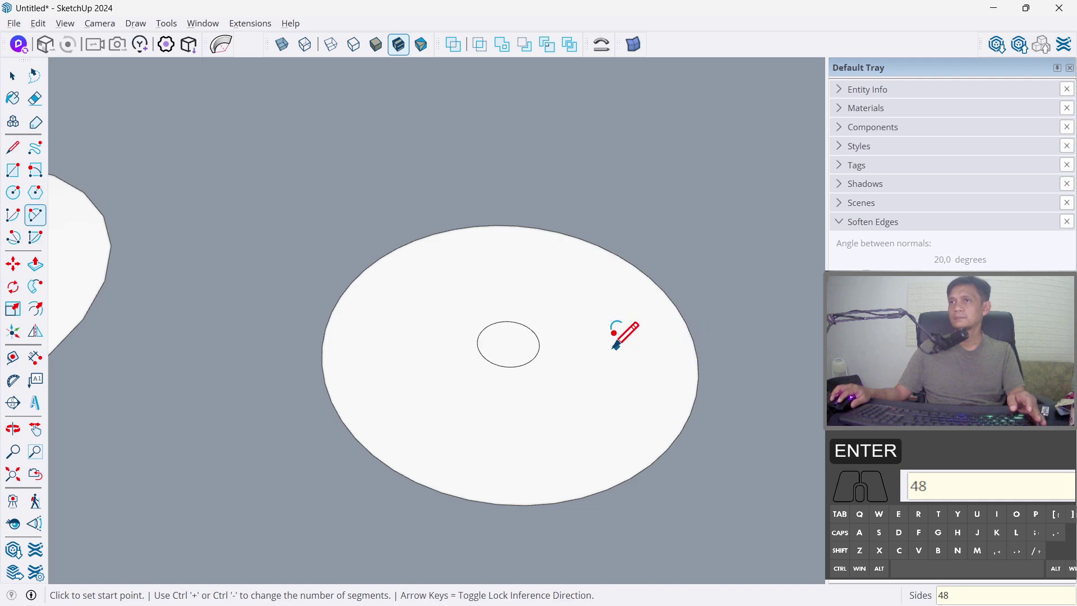
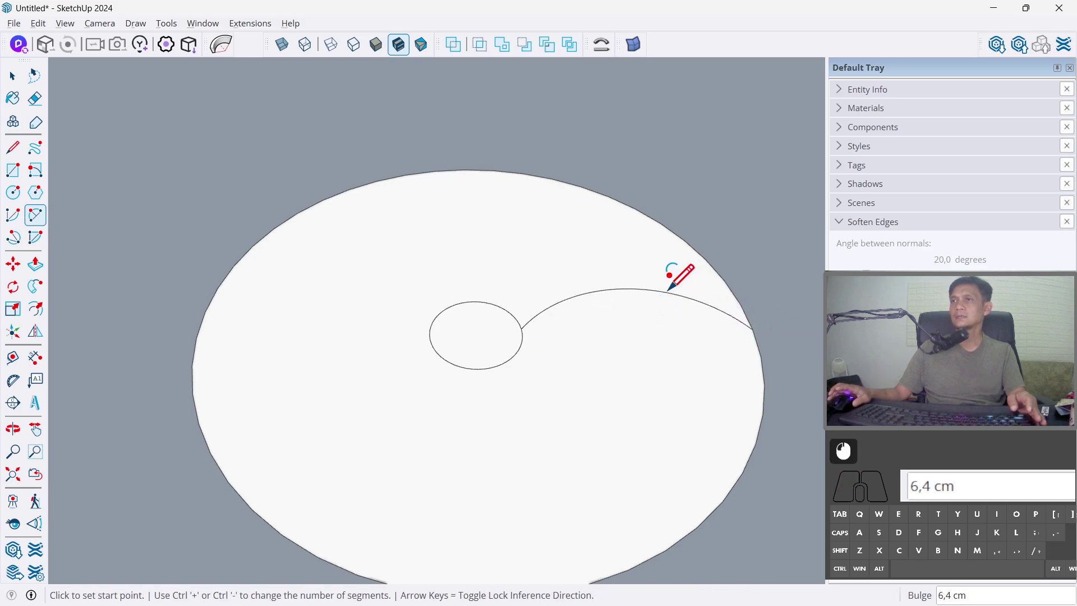
key(3)
key(Return)
key(6)
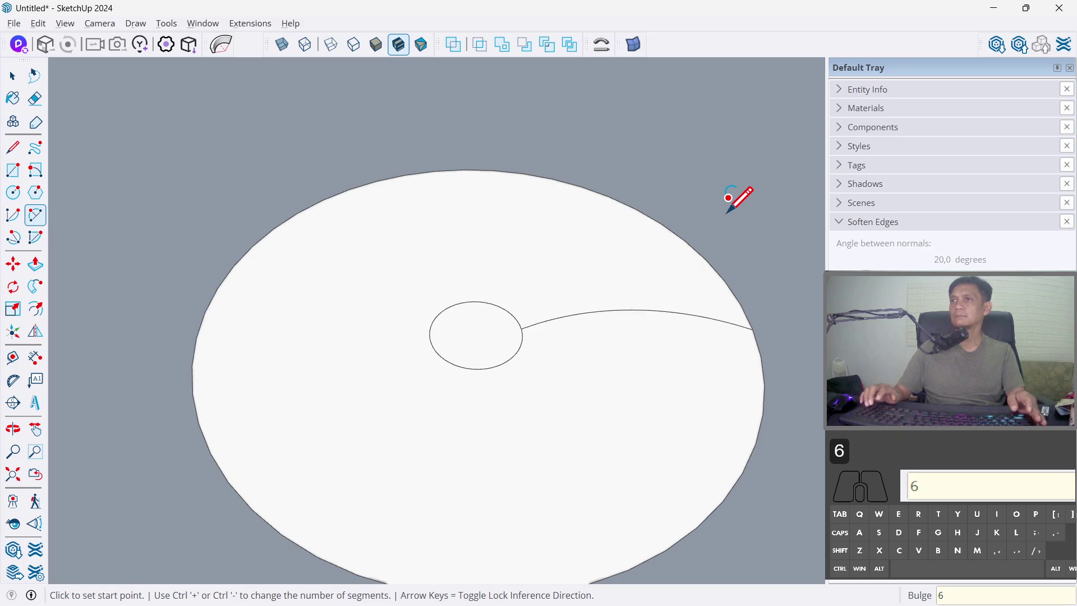
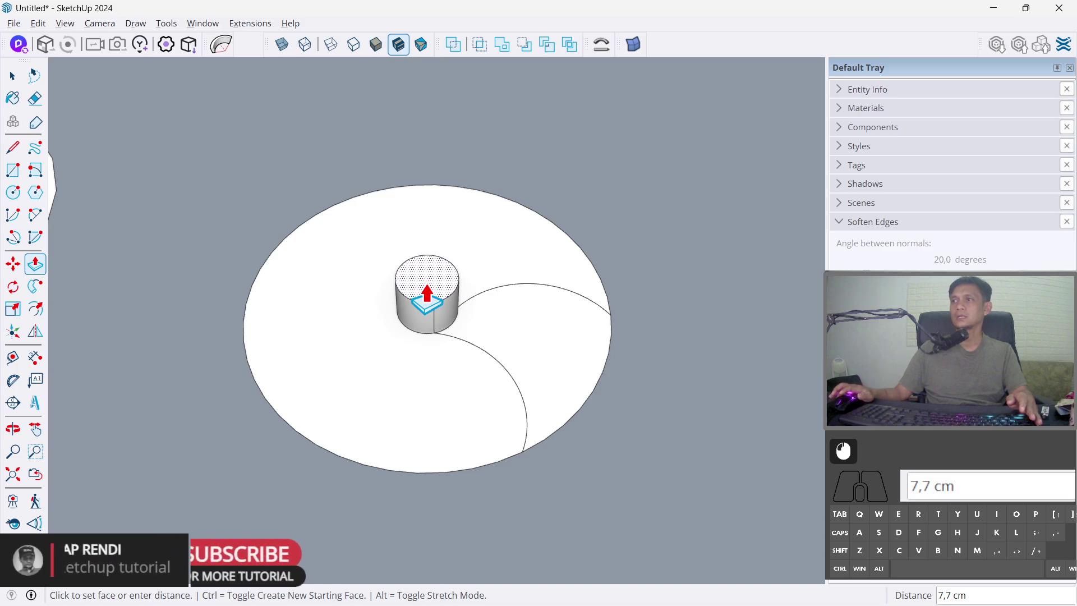
- Pull the hub circle up into a short cylinder of height 2
key(2)
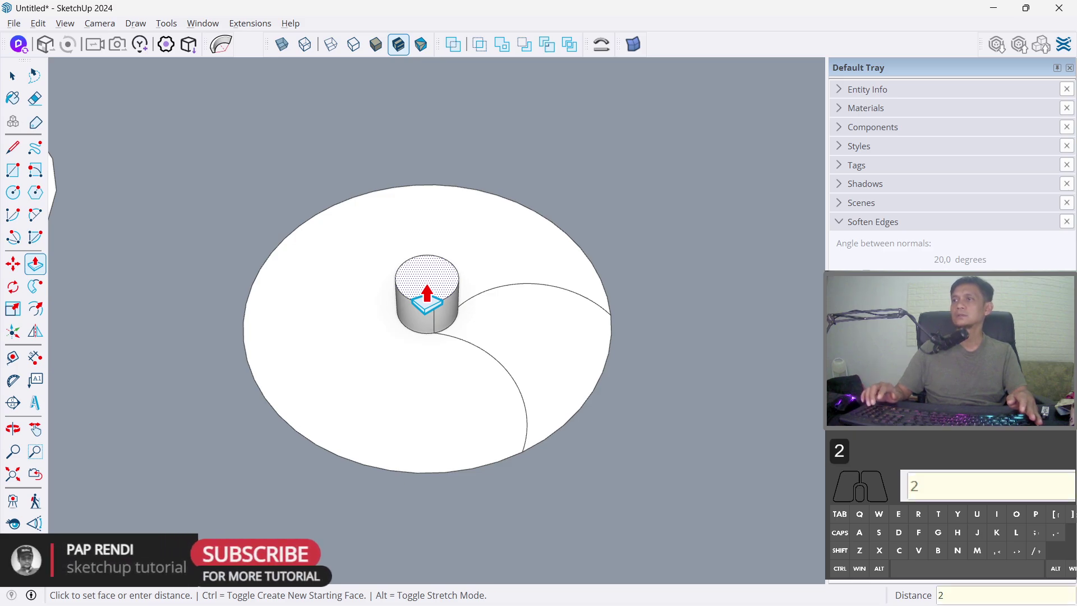
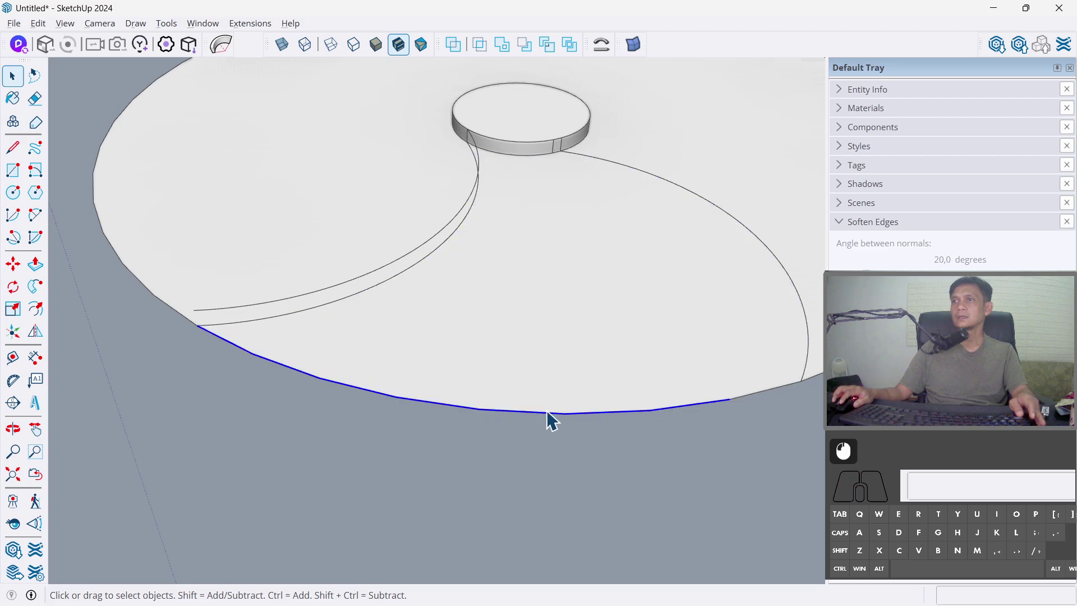
- Rotate-copy the blade curve 26 degrees about its rim endpoint to form the blade's other edge
drag(651, 414, 503, 403)
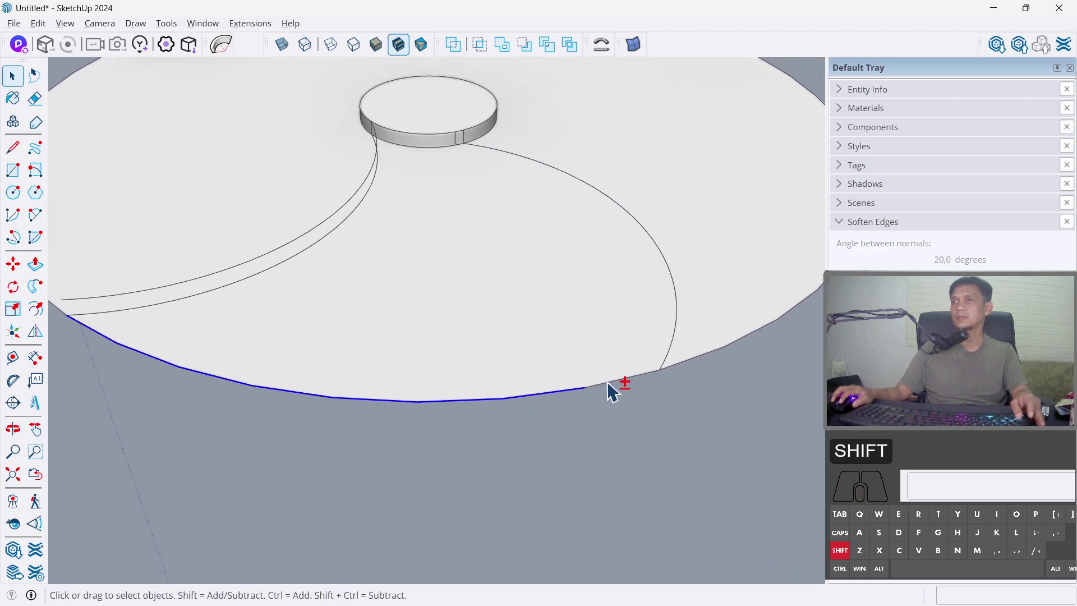
click(617, 390)
drag(592, 403, 678, 425)
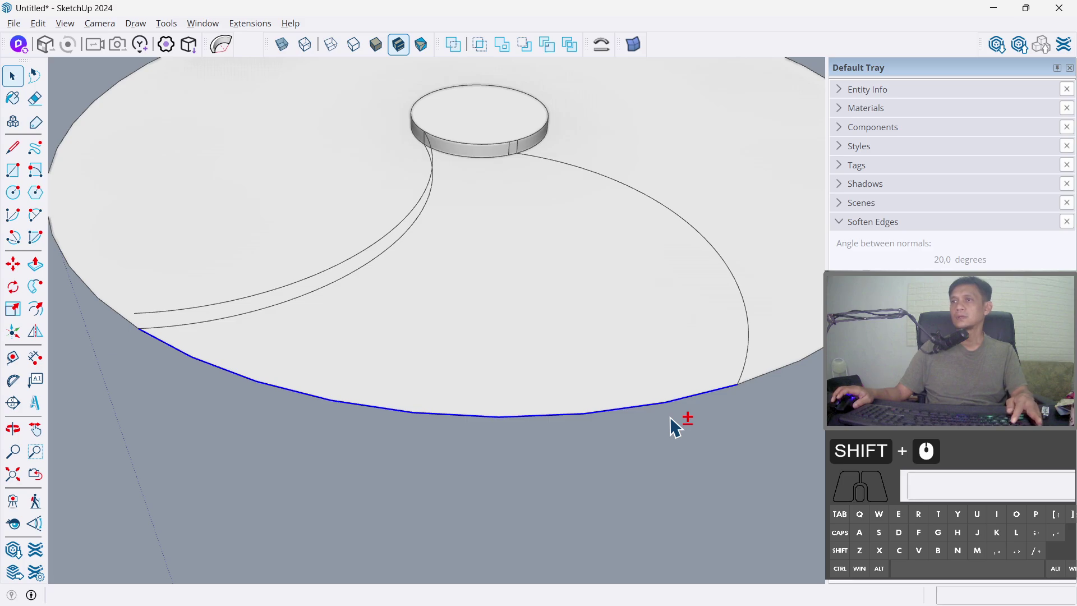
key(q)
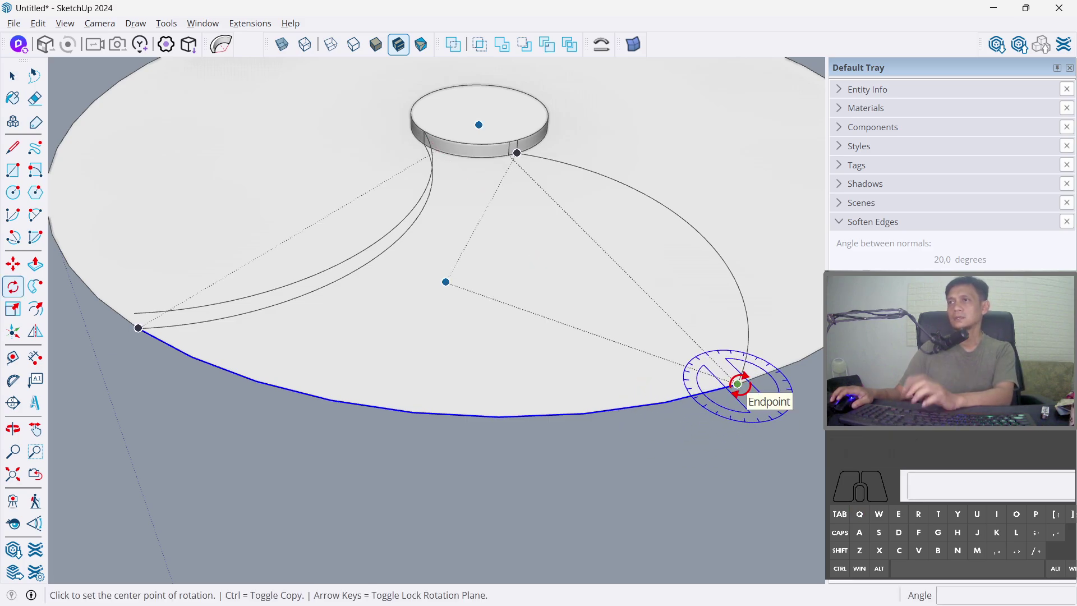
key(Left)
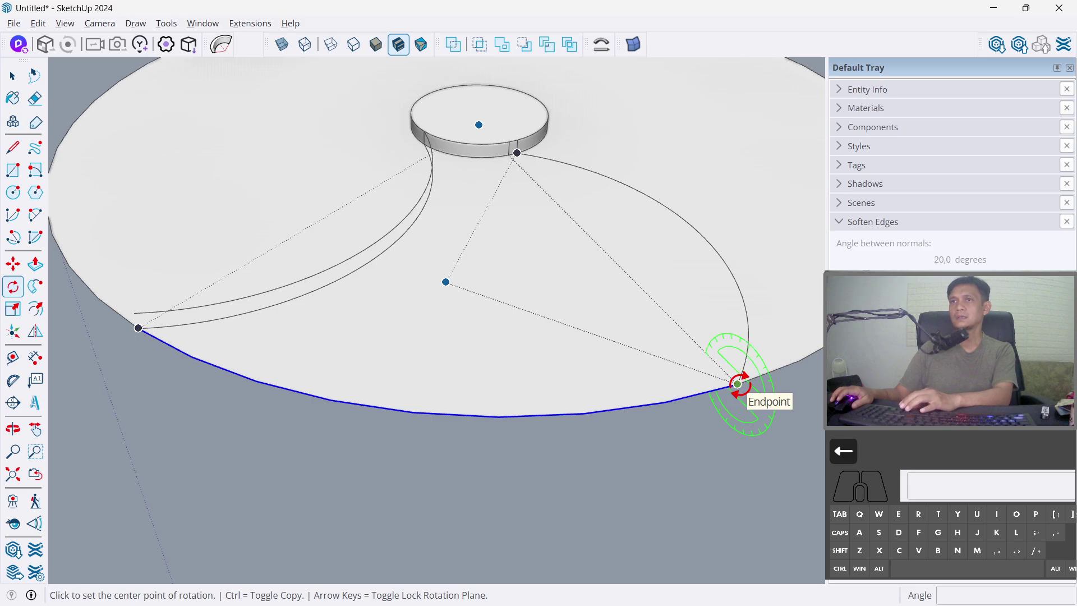
key(Right)
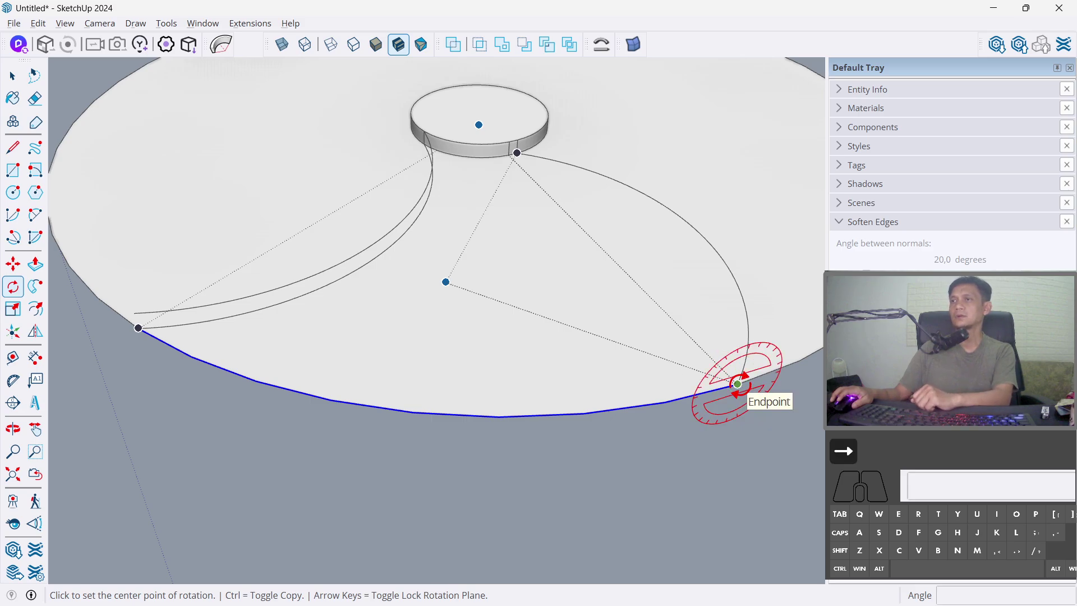
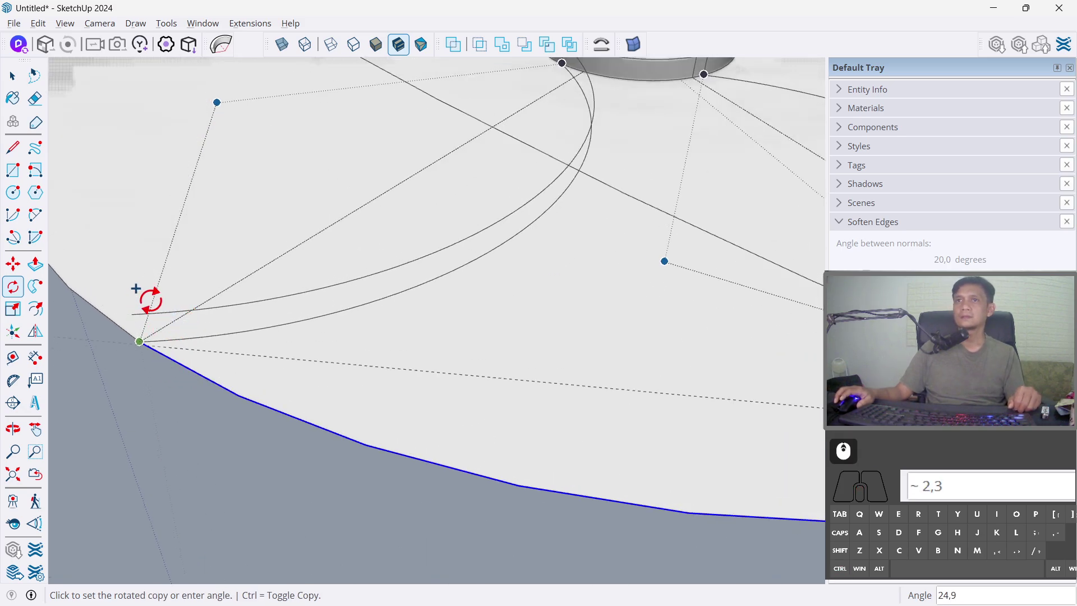
text(26,0)
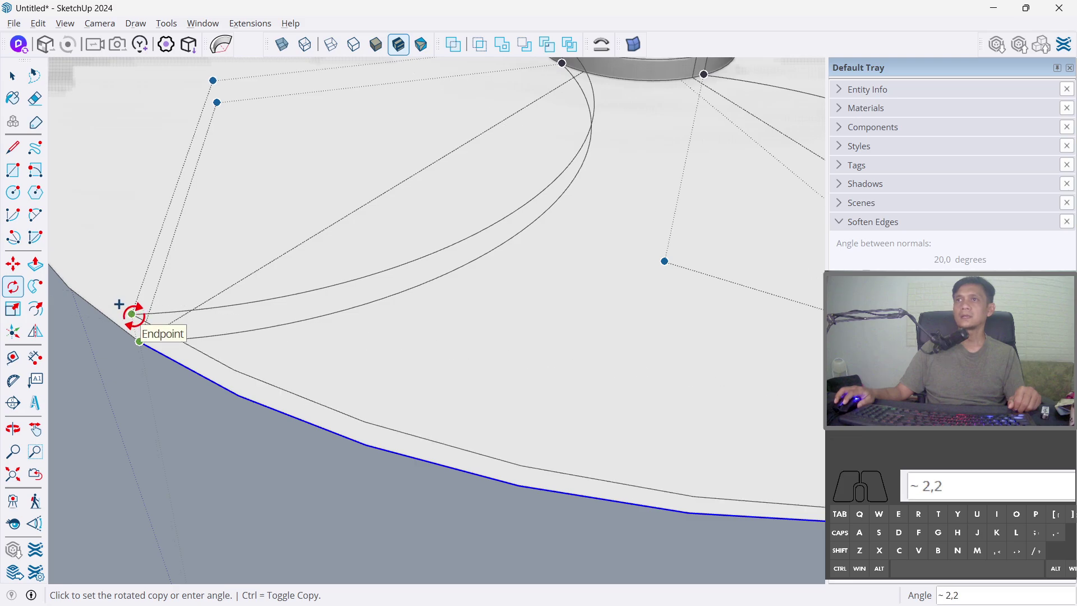
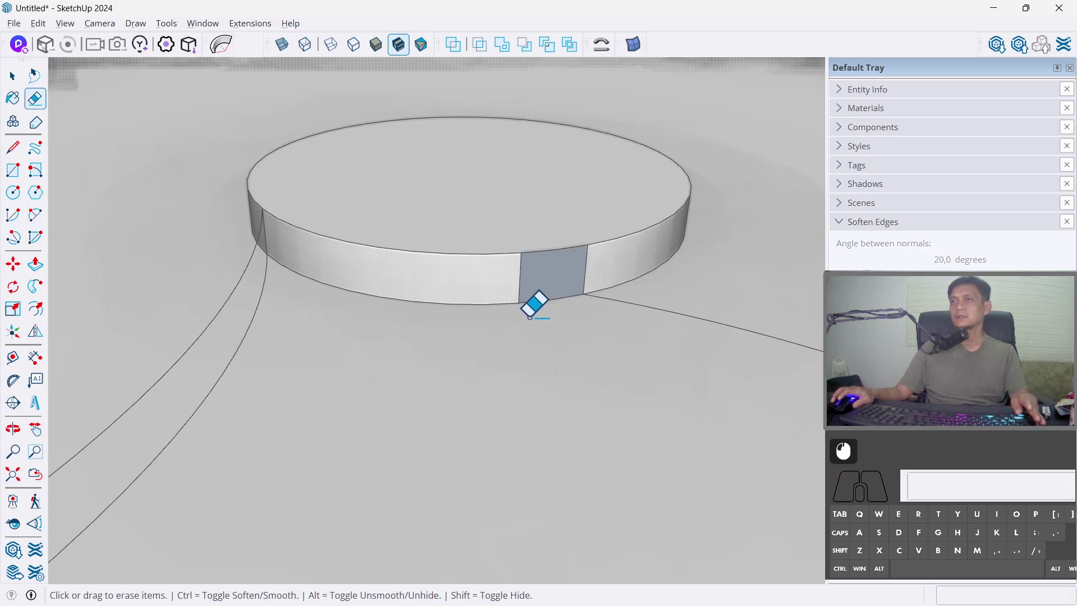
- Soften the hub cylinder's vertical side edges and hide them so the wall reads smooth
key(ctrl+z)
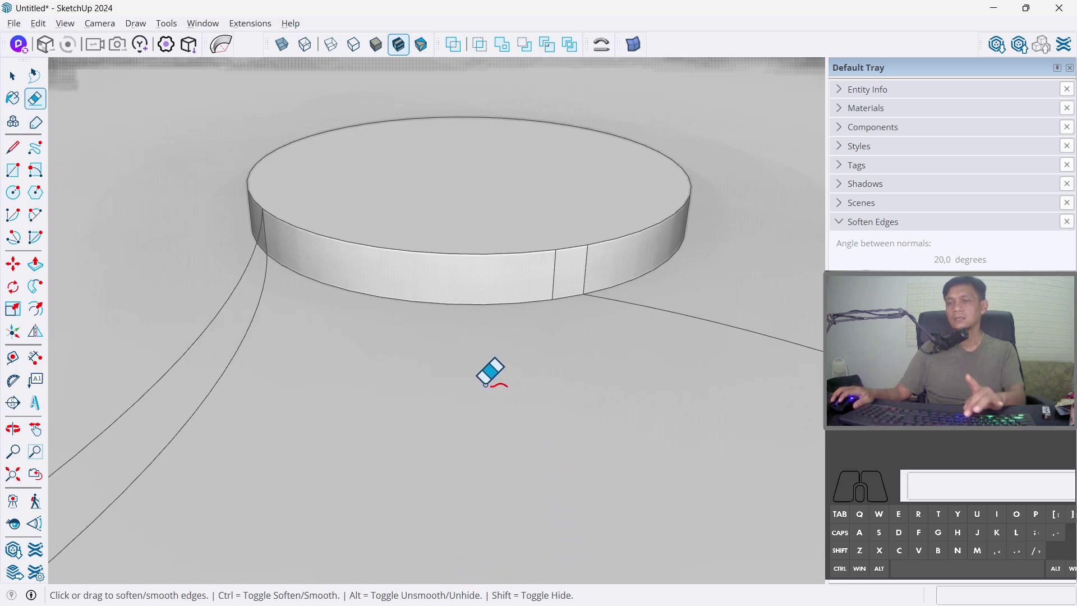
key(h)
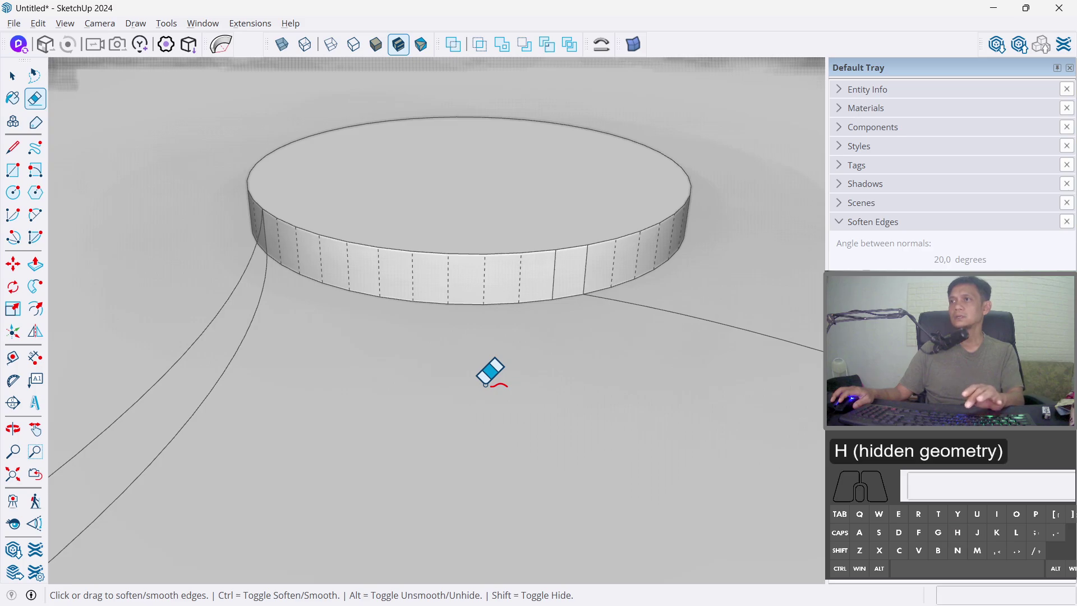
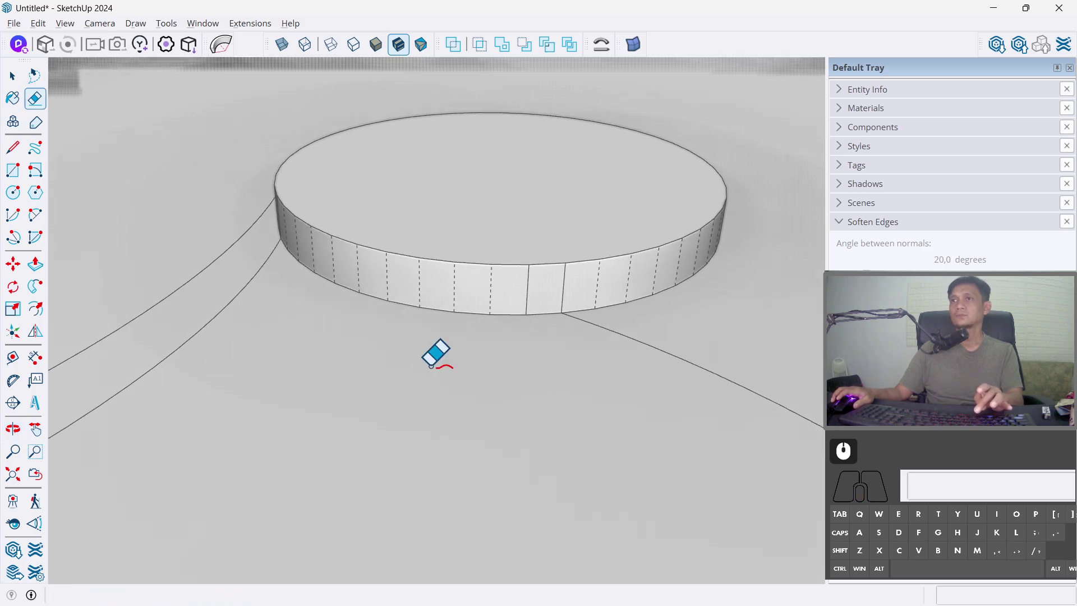
key(h)
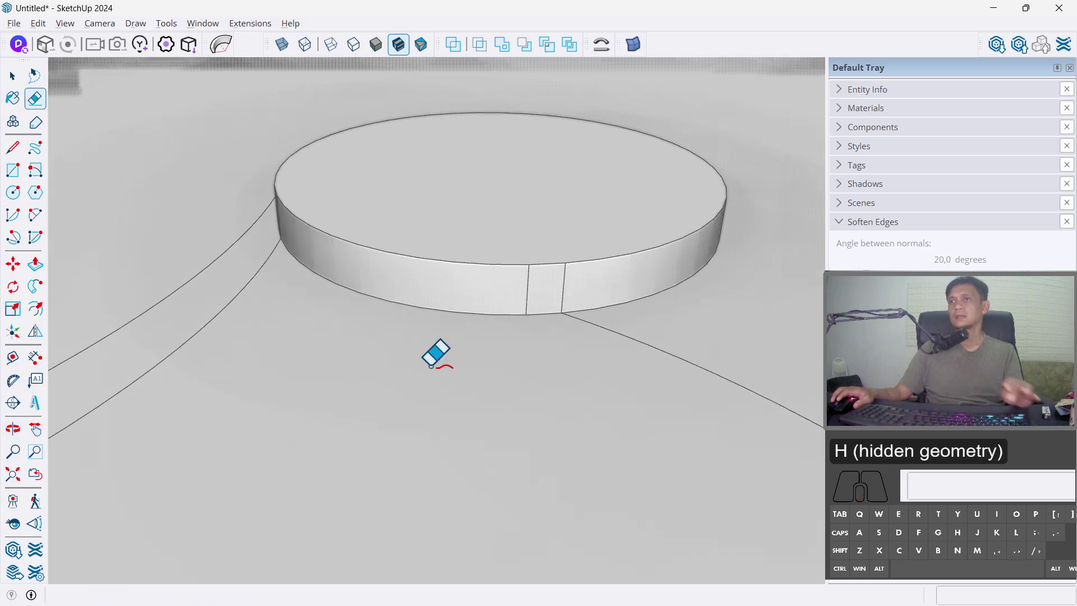
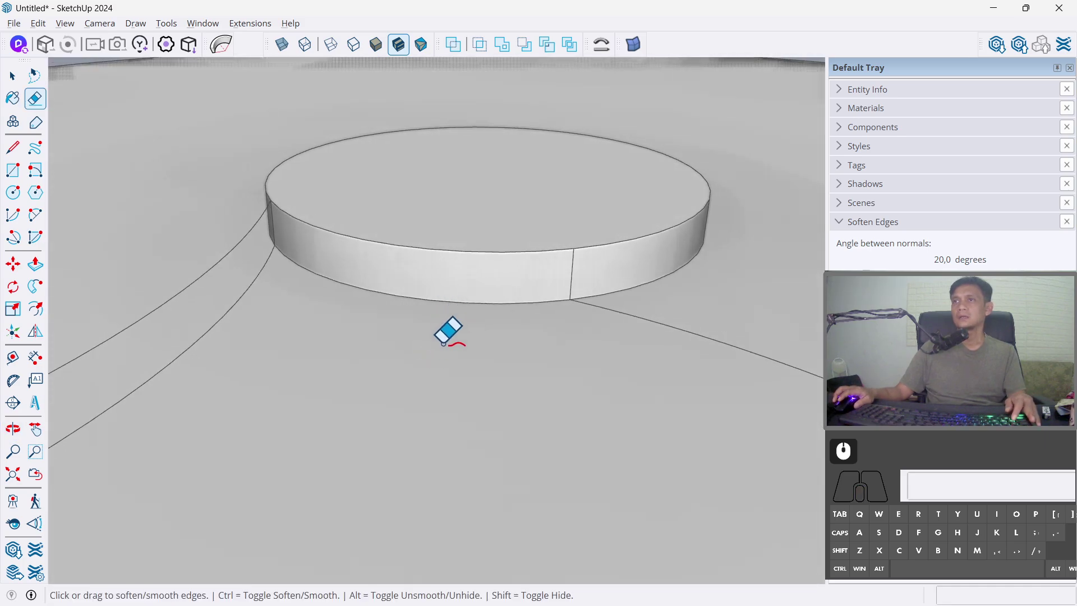
- Select the two hub-to-rim blade curves, orbiting to follow them
text(48)
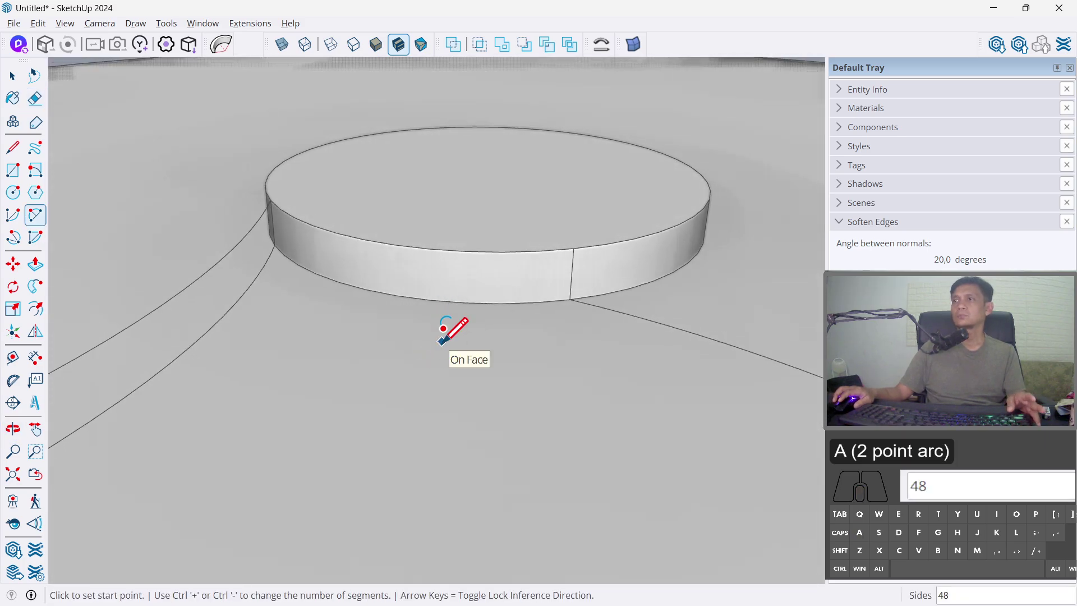
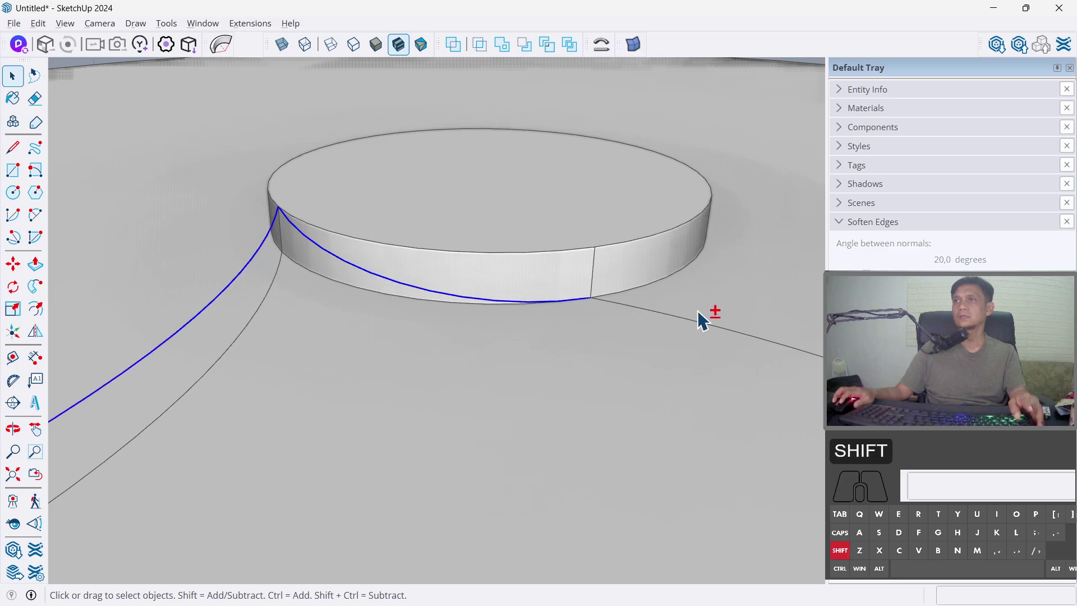
click(705, 328)
middle_click(676, 399)
drag(673, 407, 656, 438)
middle_click(647, 444)
drag(576, 278, 572, 321)
click(358, 437)
- Add the outer rim arc to close the blade outline and view the whole loop
drag(711, 374, 513, 316)
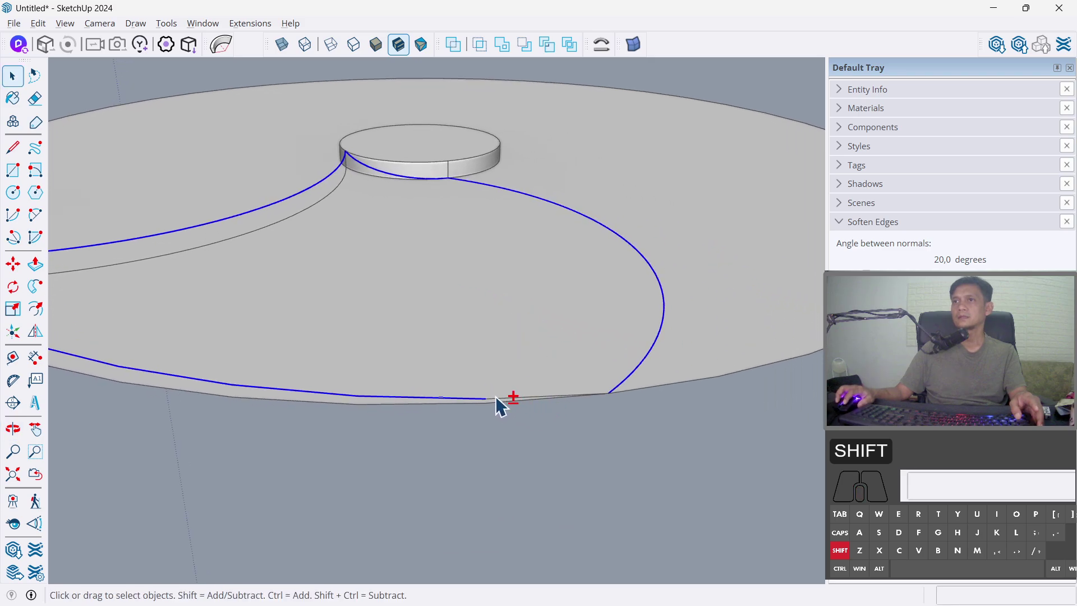
click(499, 404)
drag(429, 288, 532, 309)
middle_click(536, 314)
middle_click(541, 317)
drag(518, 272, 531, 343)
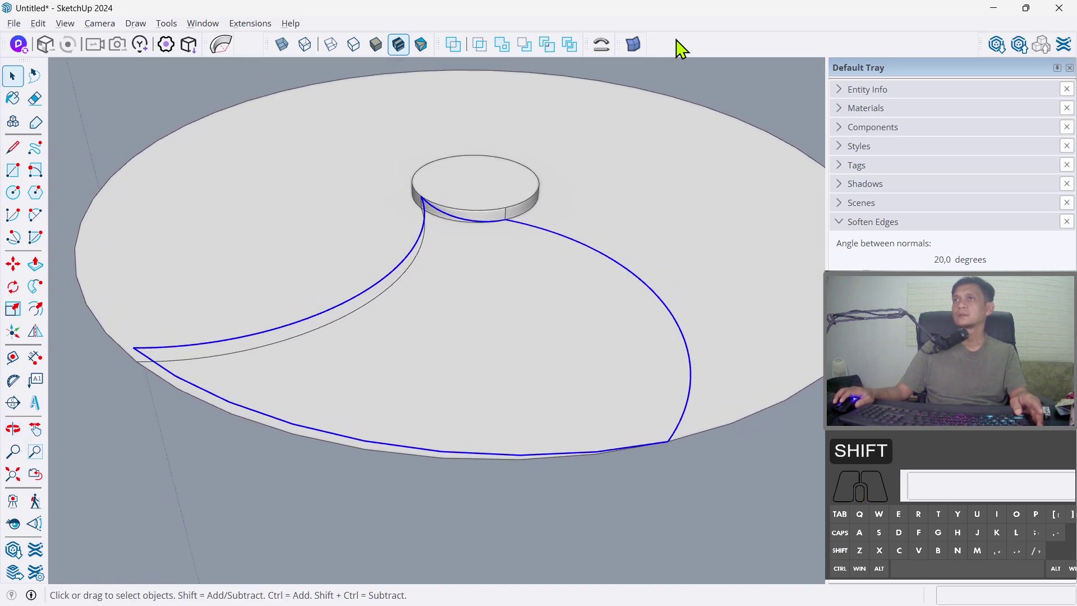
- Enable the Curviloft toolbar and skin the blade outline into a lofted surface
right_click(685, 47)
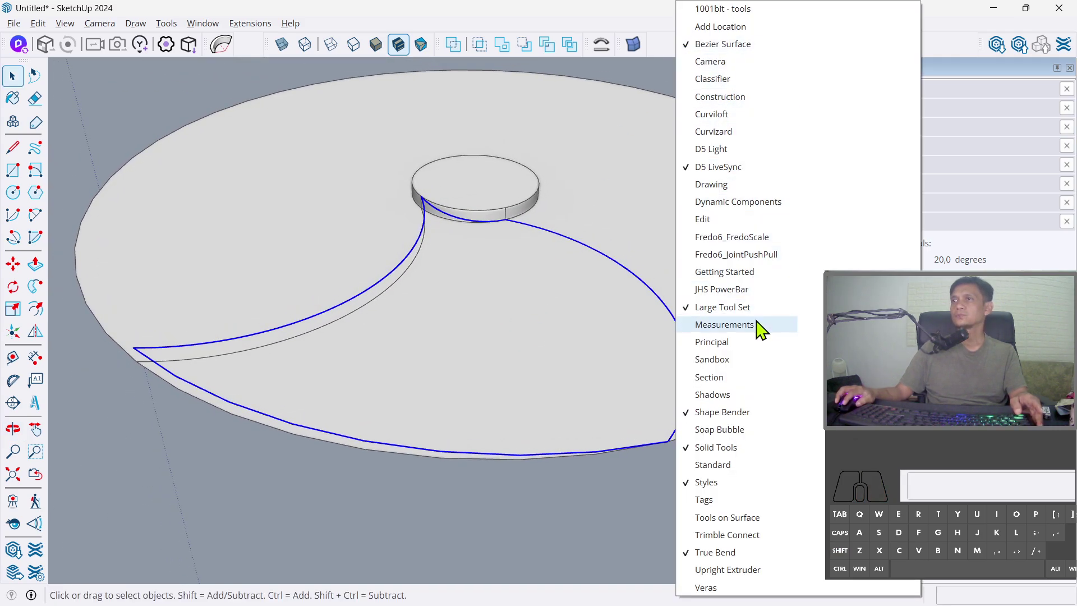
click(771, 125)
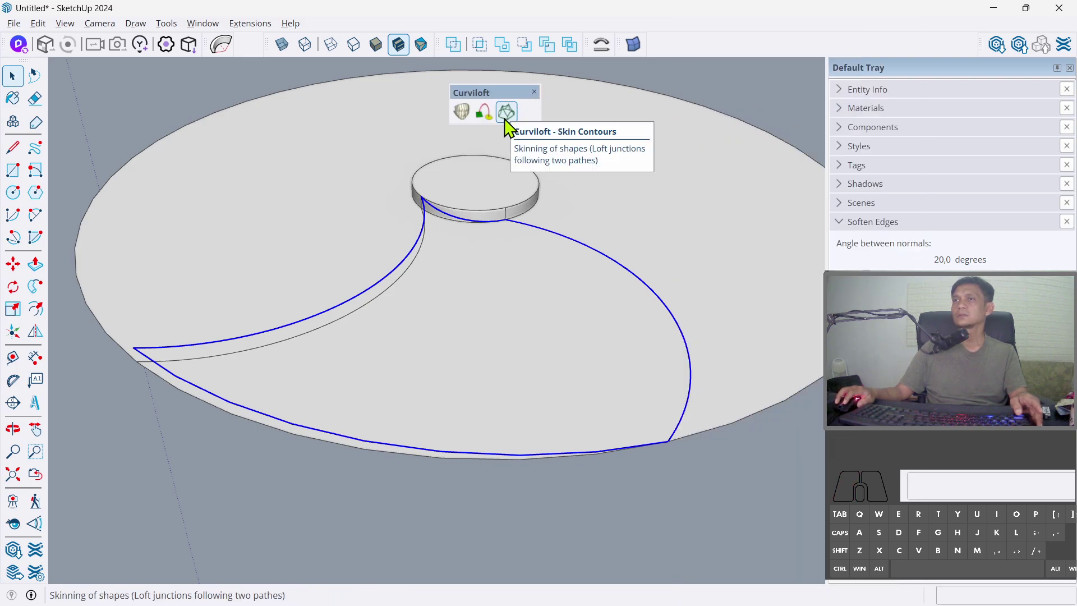
click(513, 126)
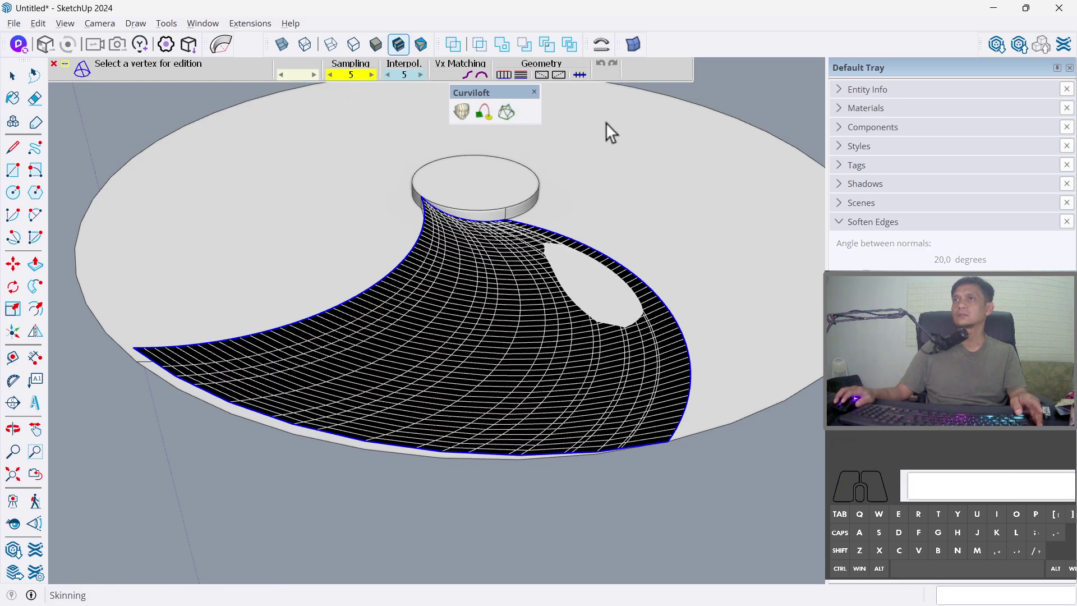
key(Return)
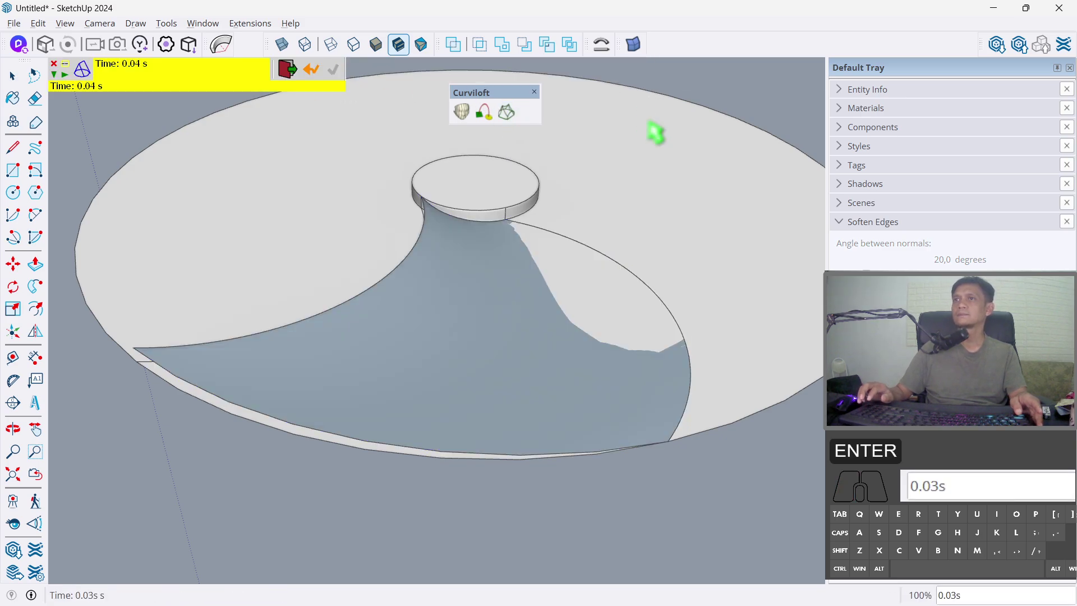
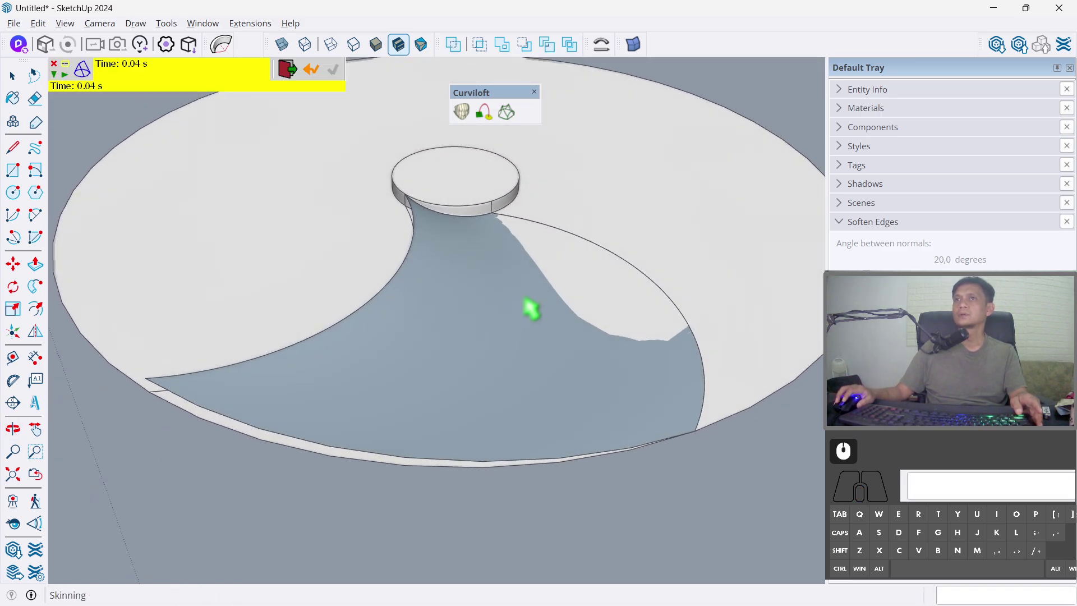
key(Return)
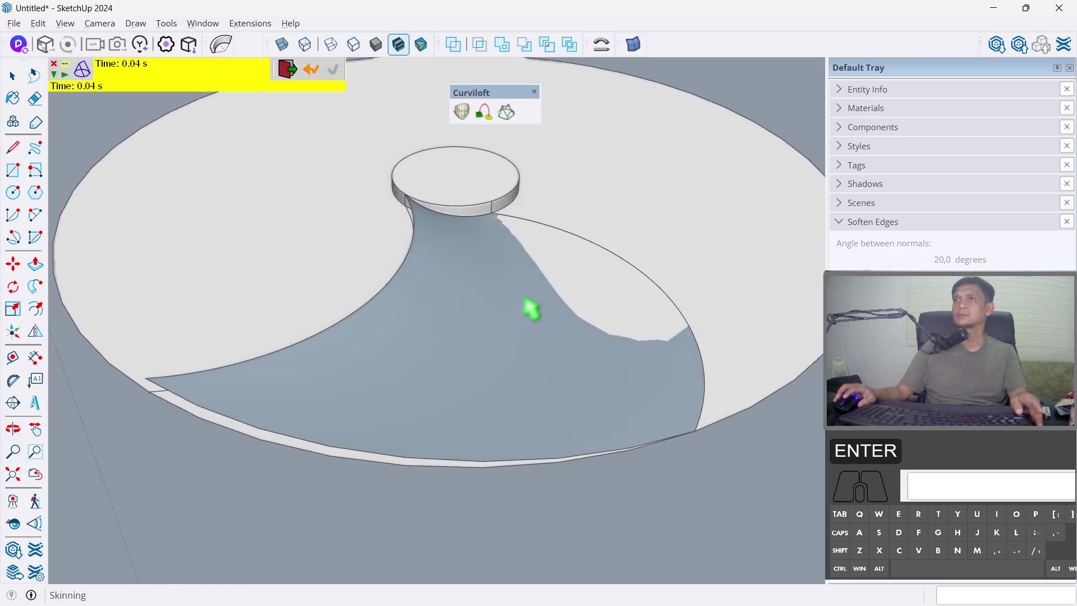
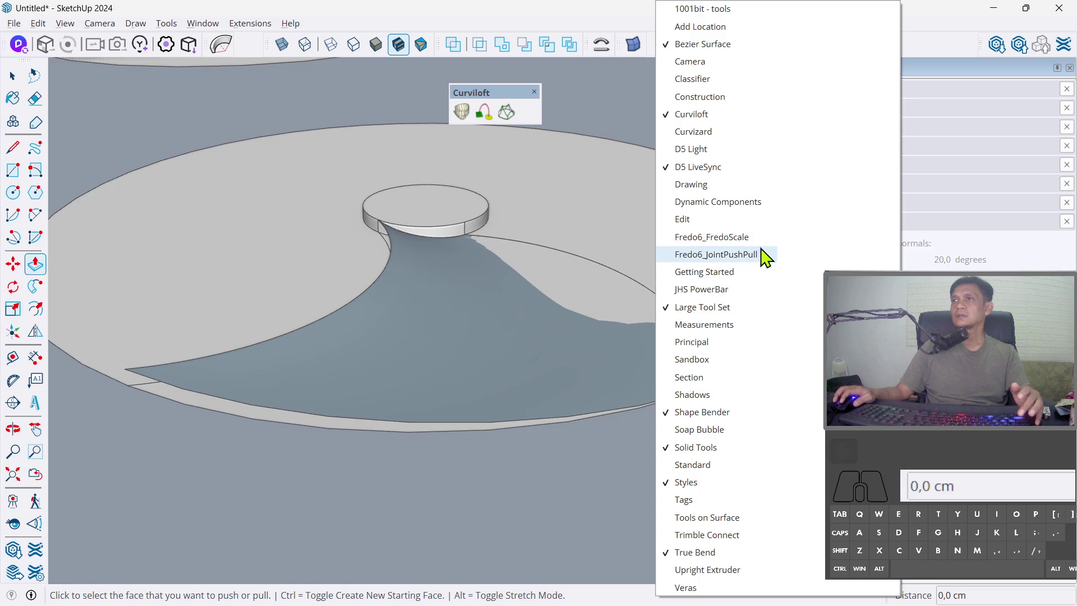
- Show the Fredo6 JointPushPull tools and start Vector Push Pull on the blade surface
click(778, 260)
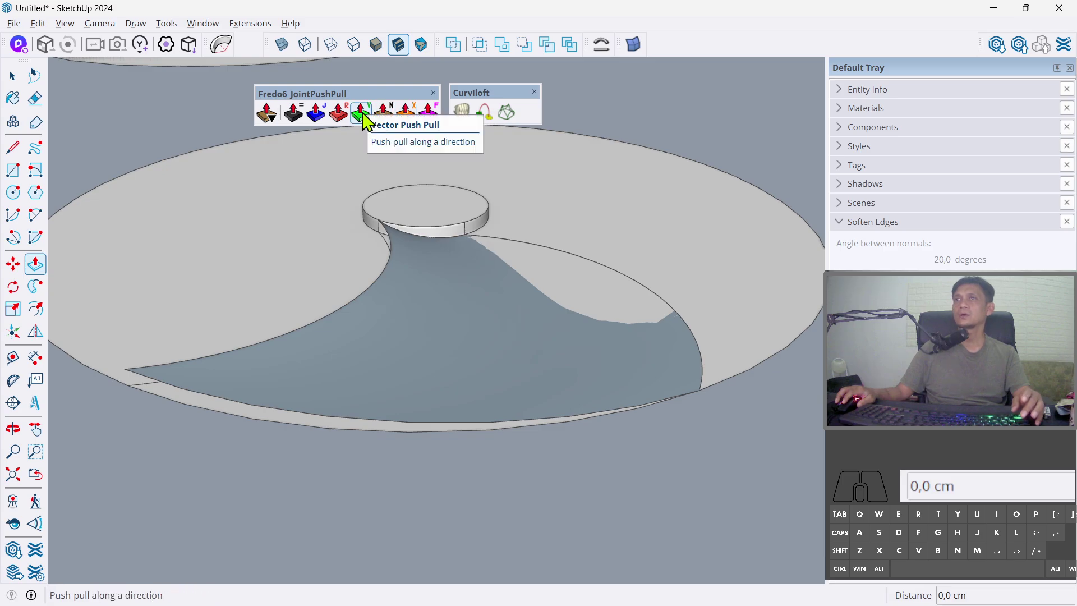
click(372, 121)
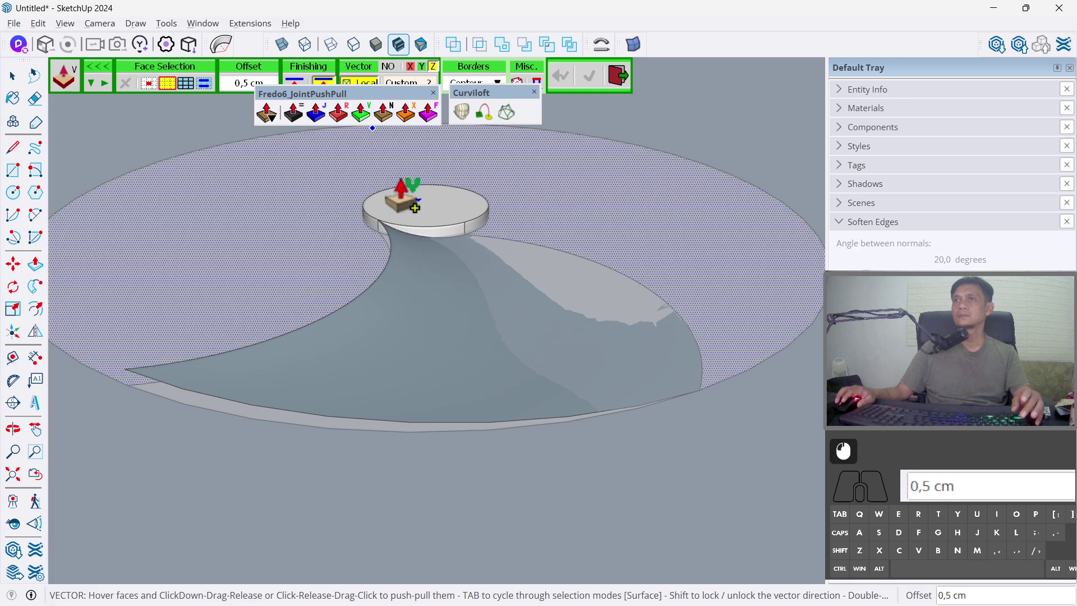
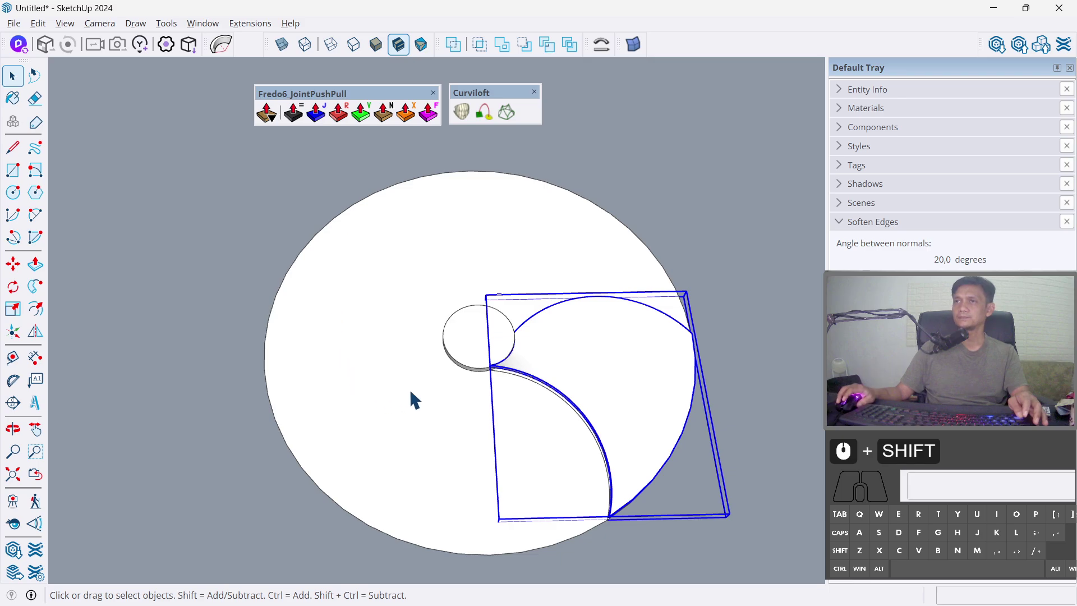
- Rotate-copy the blade 120° about the hub centre and repeat the copy with 2x, then 3x
key(q)
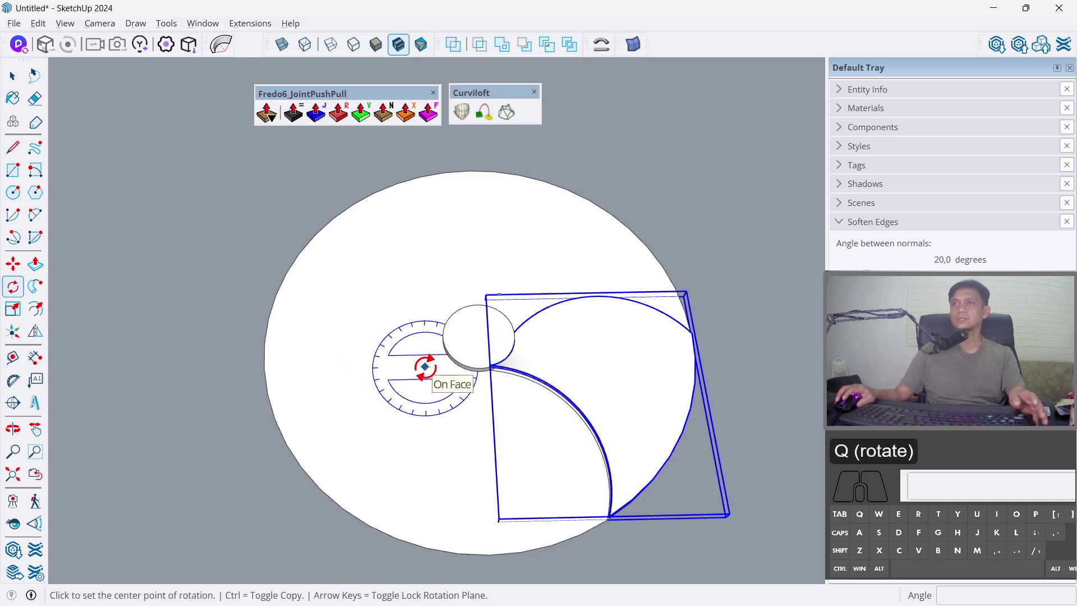
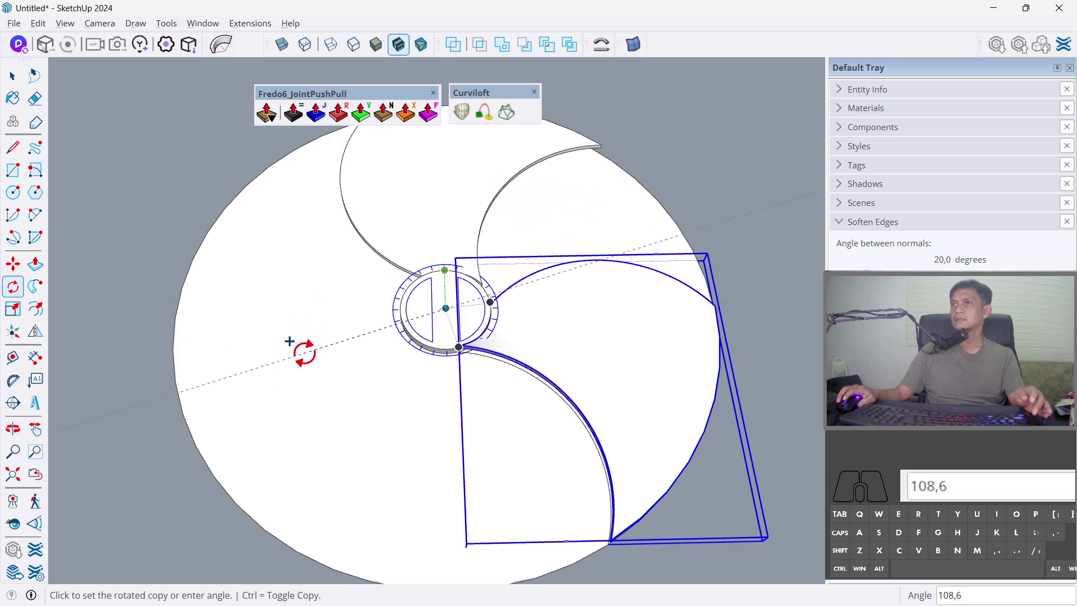
text(120)
key(Return)
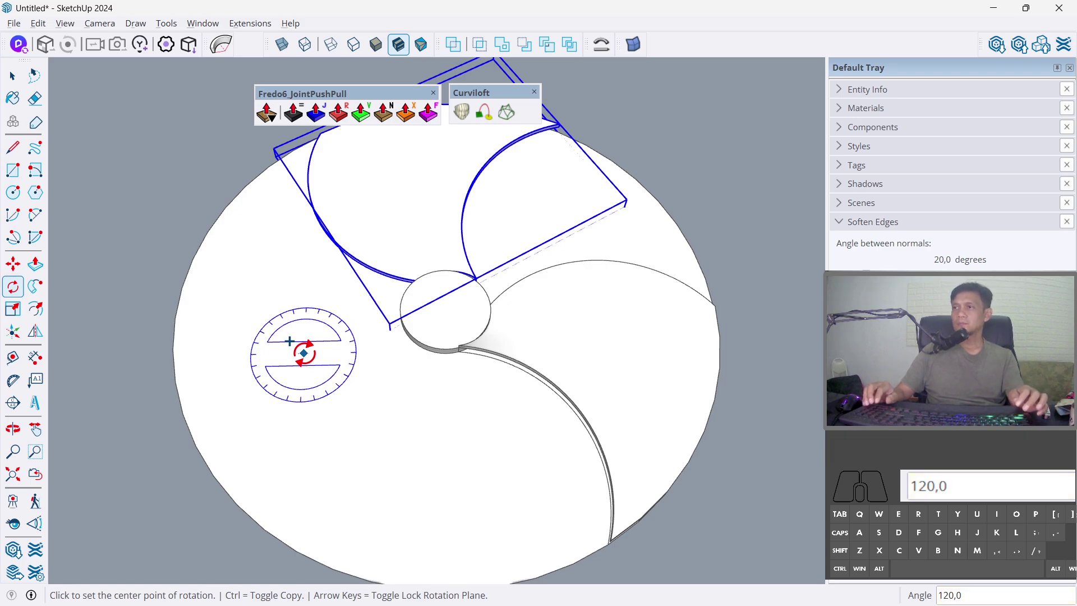
key(2)
key(x)
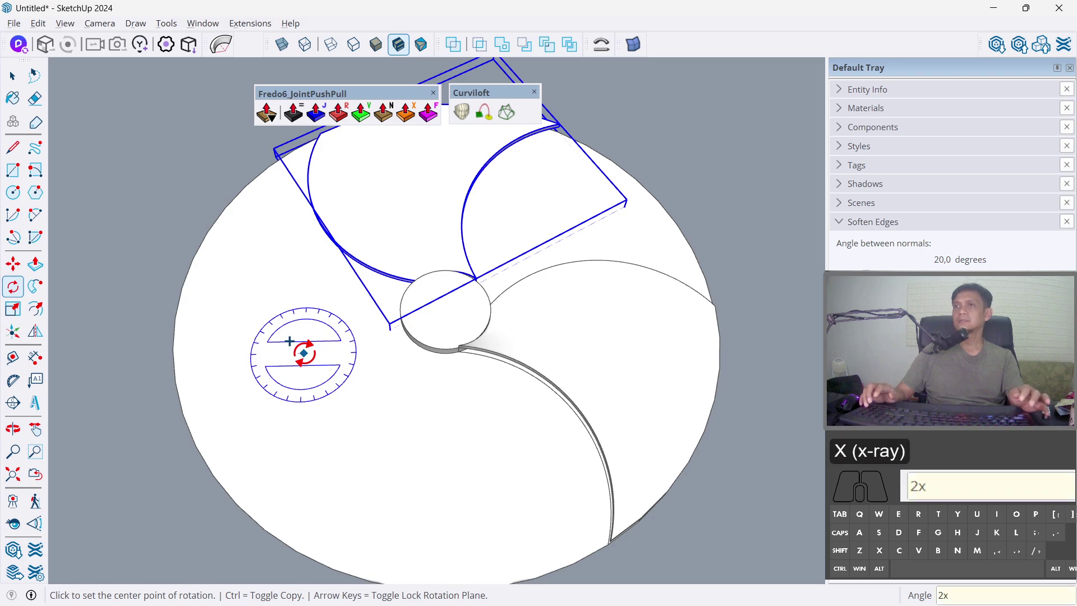
key(Return)
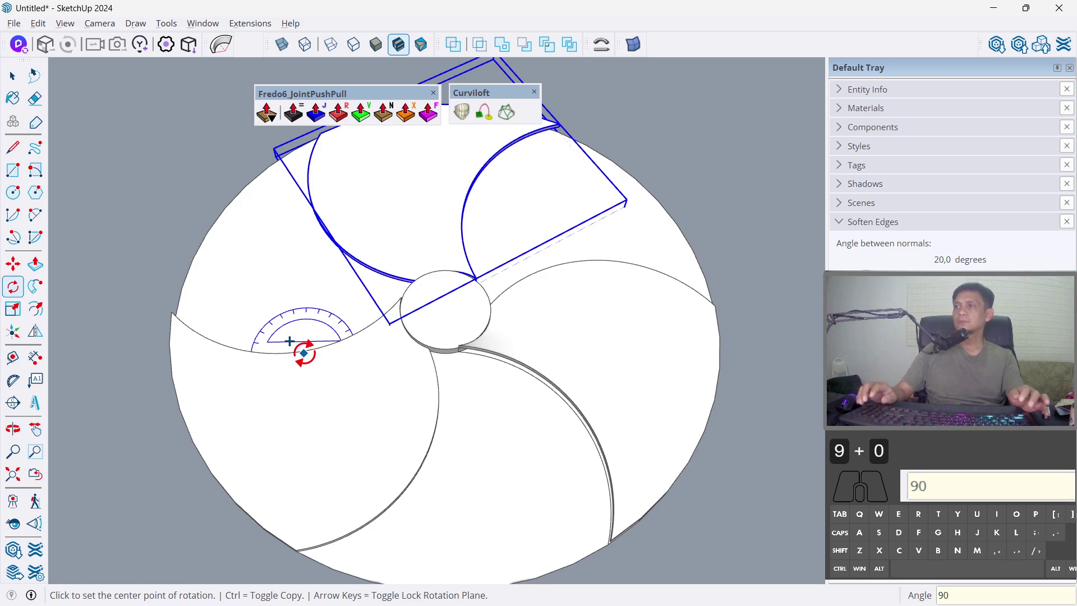
key(Return)
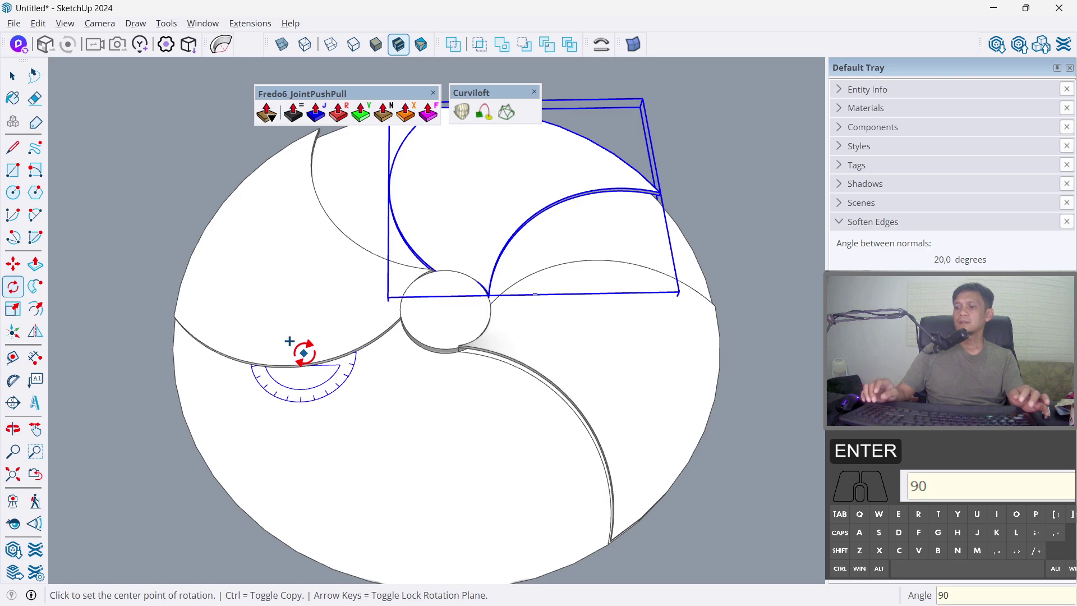
key(3)
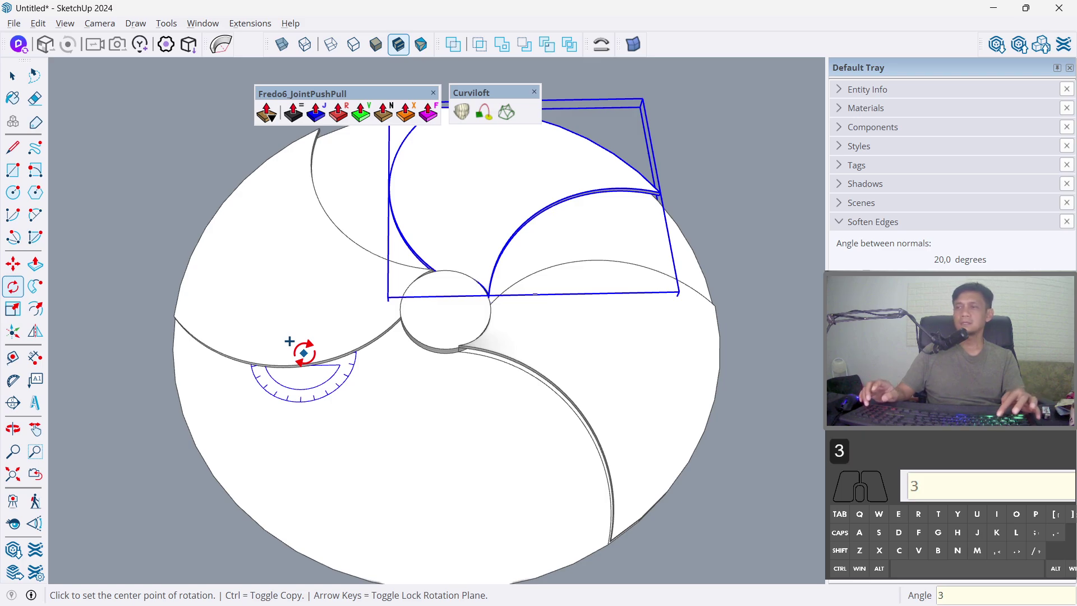
key(x)
key(Return)
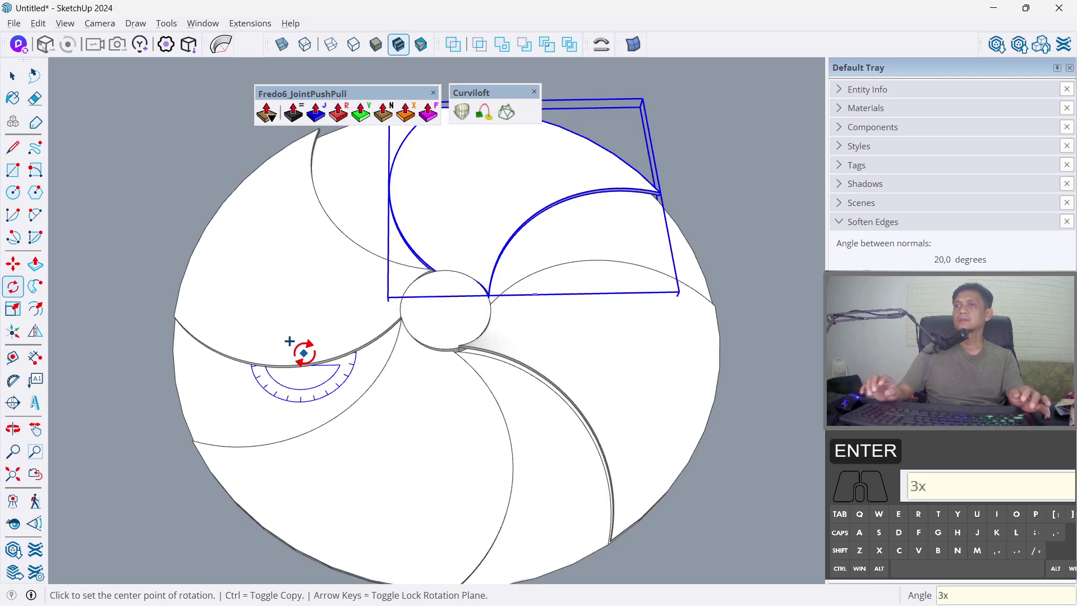
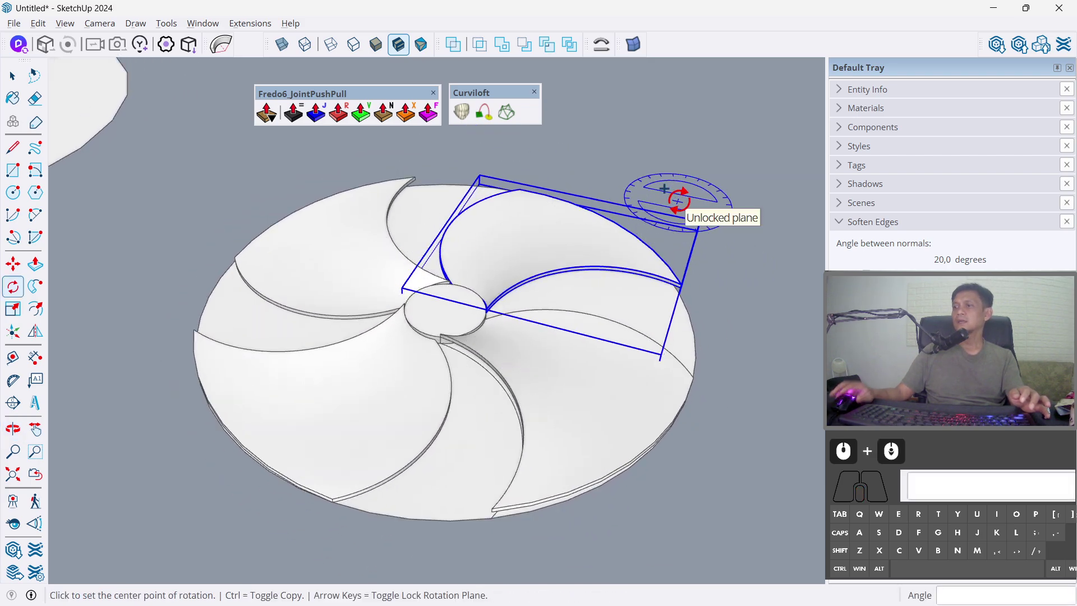
- Finish the blade array at 120° with copy counts 2x, 1x and 2x to complete the ring
text(1)
text(20)
key(Return)
key(2)
key(x)
key(Return)
key(1)
text(x)
key(Return)
key(2)
text(x)
key(Return)
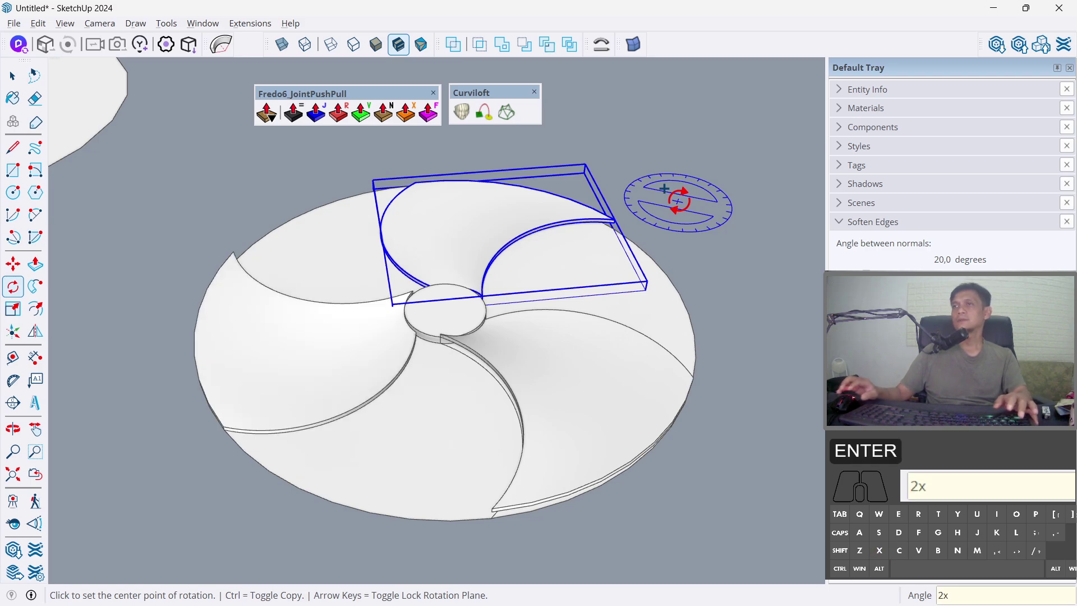
- Leave Rotate, clear the selection and select the hub's top face for pulling upward
key(space)
click(687, 209)
drag(528, 296, 716, 315)
scroll(up, 3)
click(397, 282)
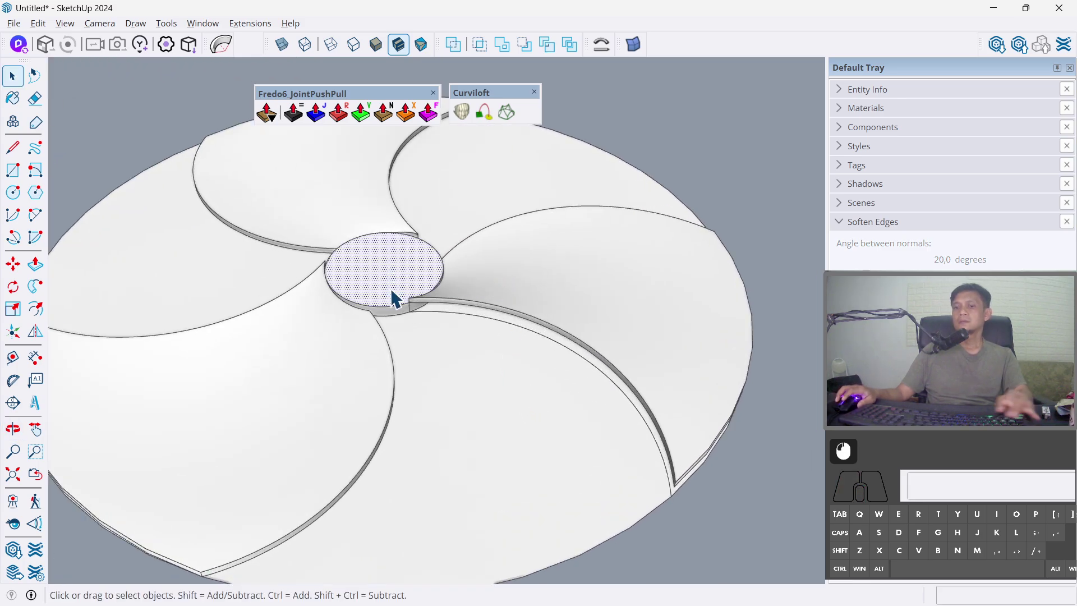
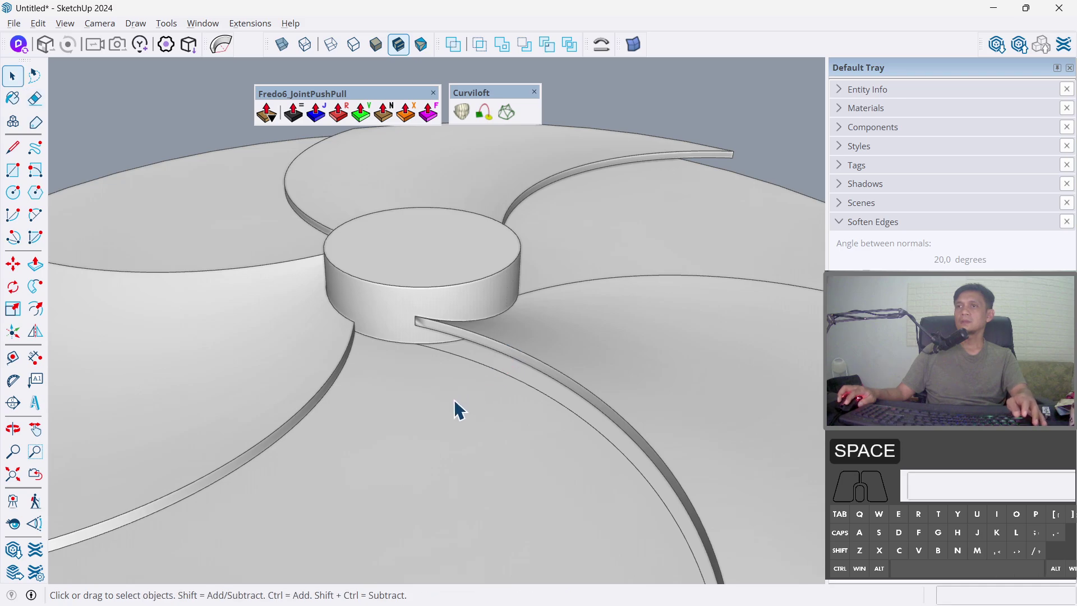
- Select the hub cylinder and make it a component
click(400, 312)
click(410, 261)
right_click(417, 272)
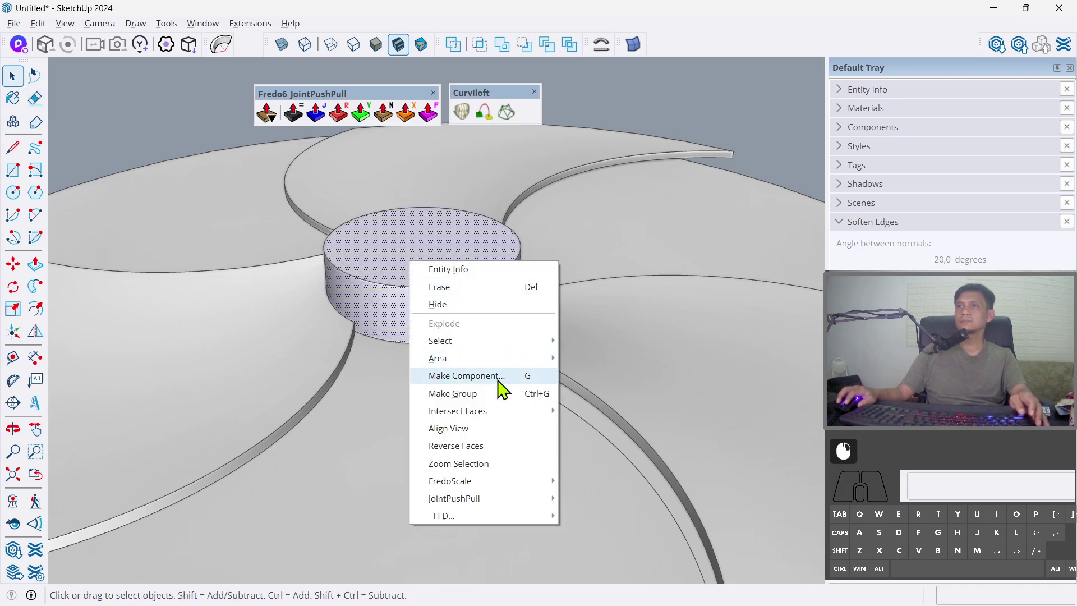
click(501, 400)
- Select the flat base disc under the blades and delete it
middle_click(480, 420)
drag(458, 445, 469, 348)
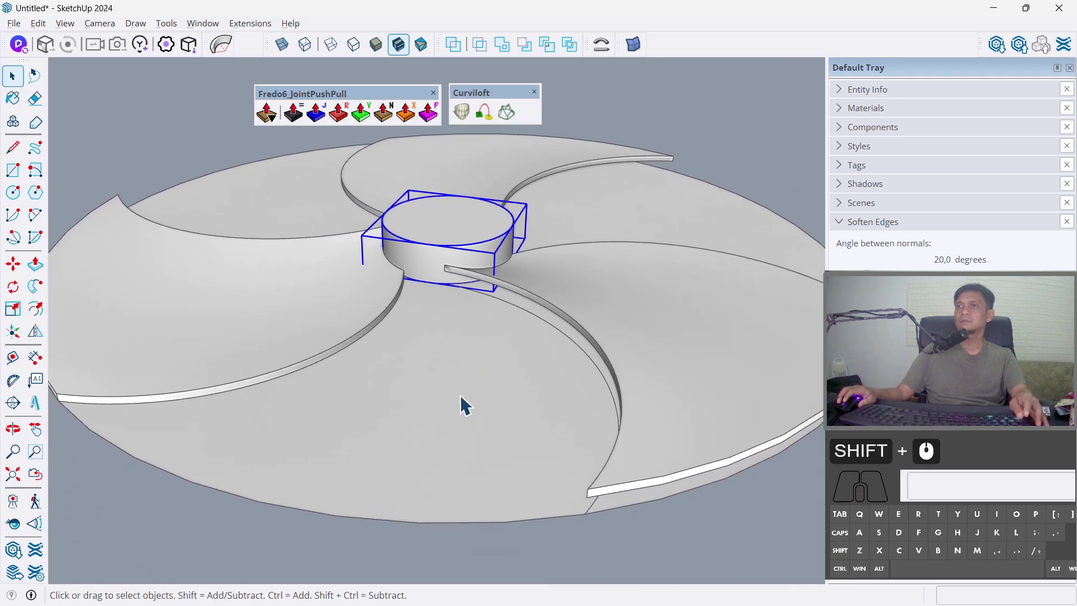
click(468, 414)
double_click(468, 413)
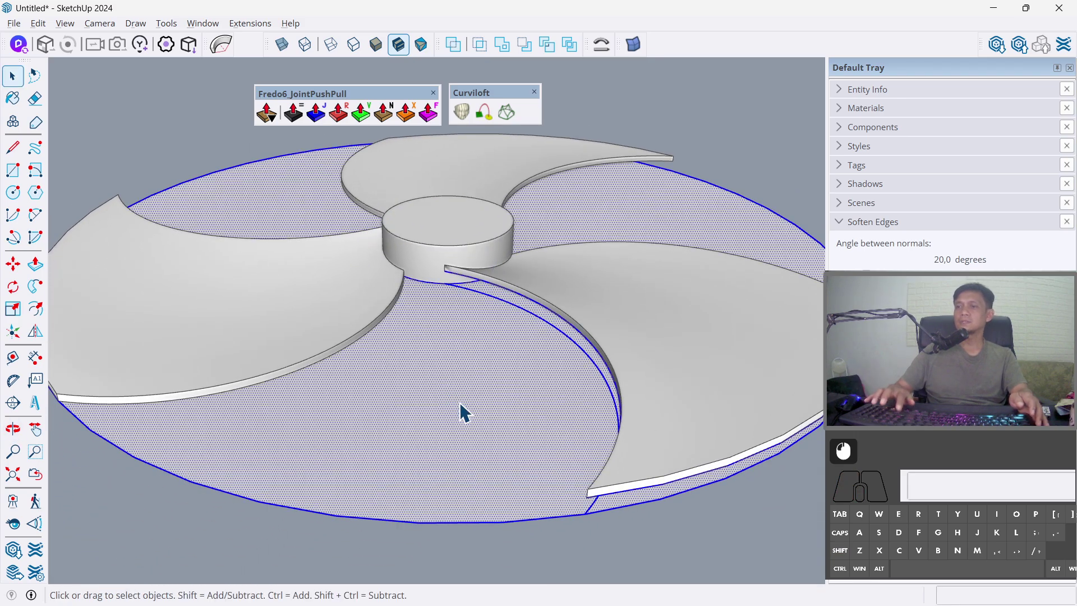
key(Delete)
- Open the hub component for editing and select its top face
drag(480, 208, 567, 26)
scroll(up, 3)
drag(447, 255, 453, 214)
scroll(up, 3)
click(431, 244)
double_click(439, 240)
scroll(up, 3)
drag(430, 279, 441, 188)
click(427, 229)
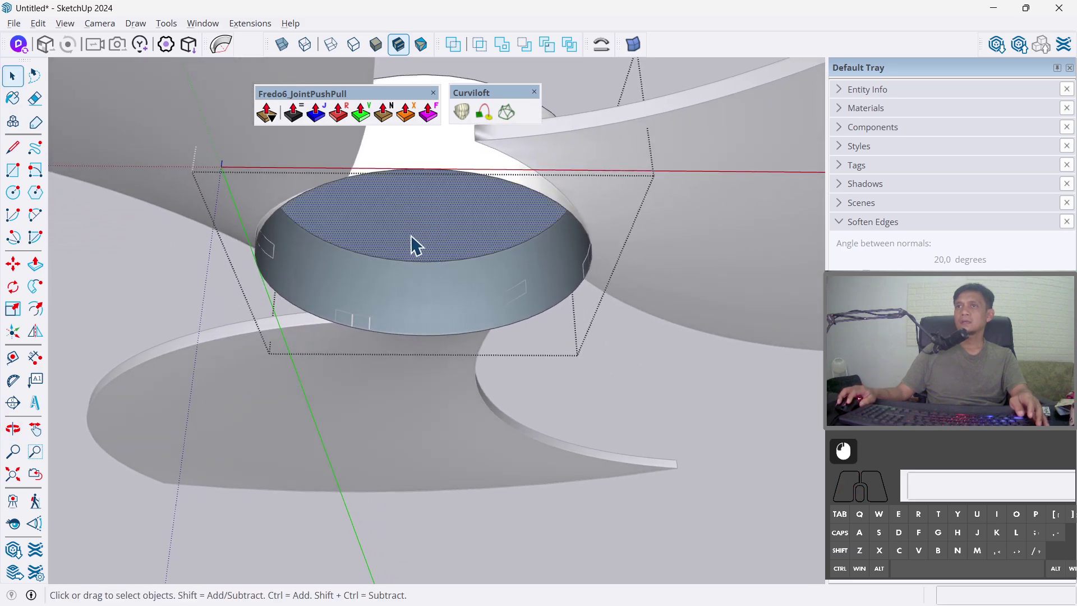
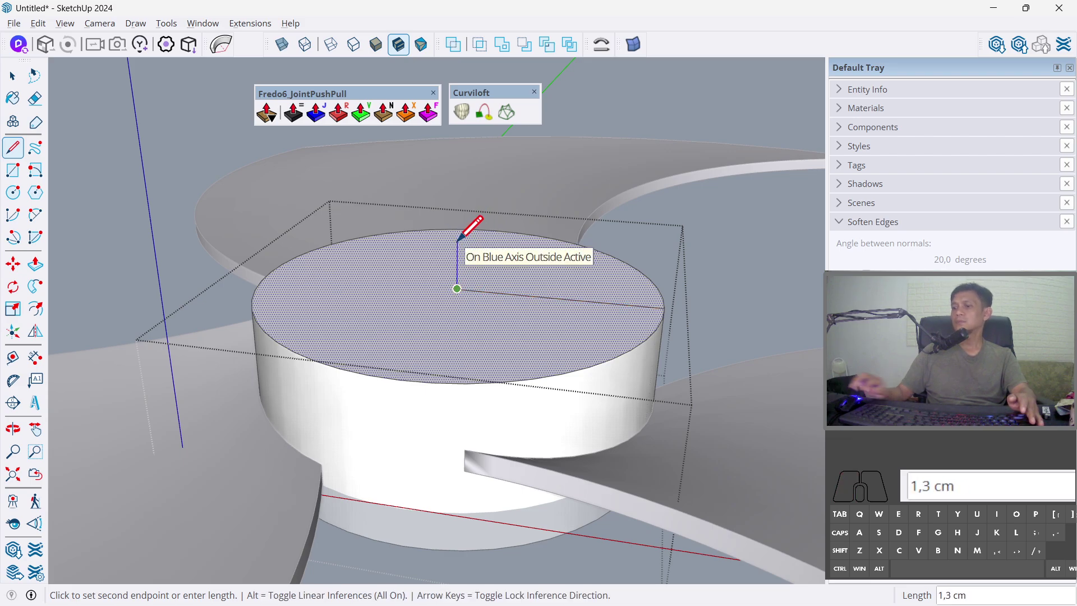
- Enter 2 while drawing the quarter-round profile and zoom toward the hub's top
key(2)
key(Return)
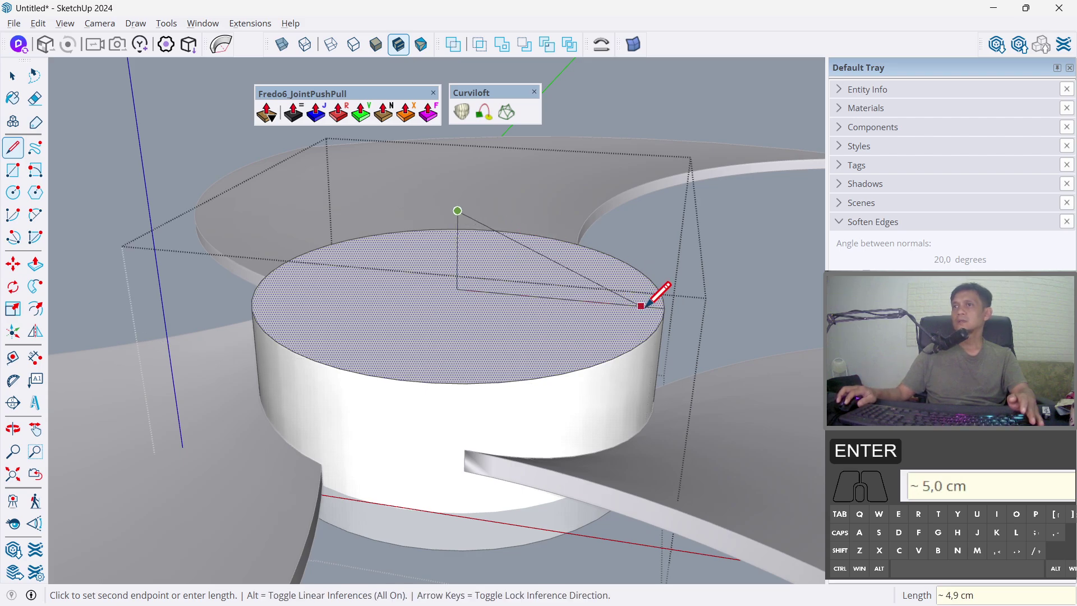
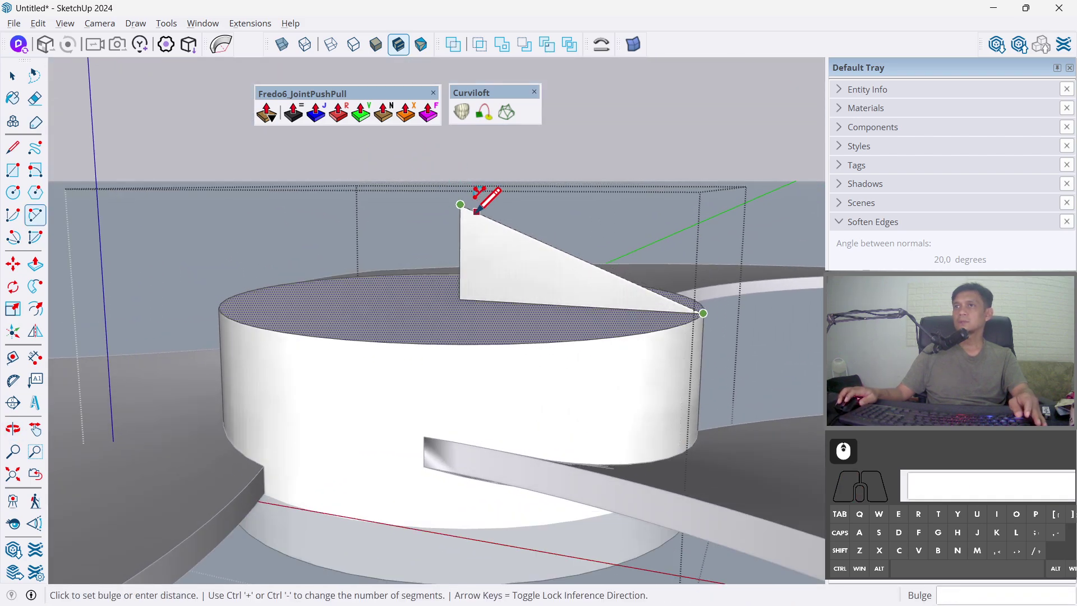
scroll(up, 3)
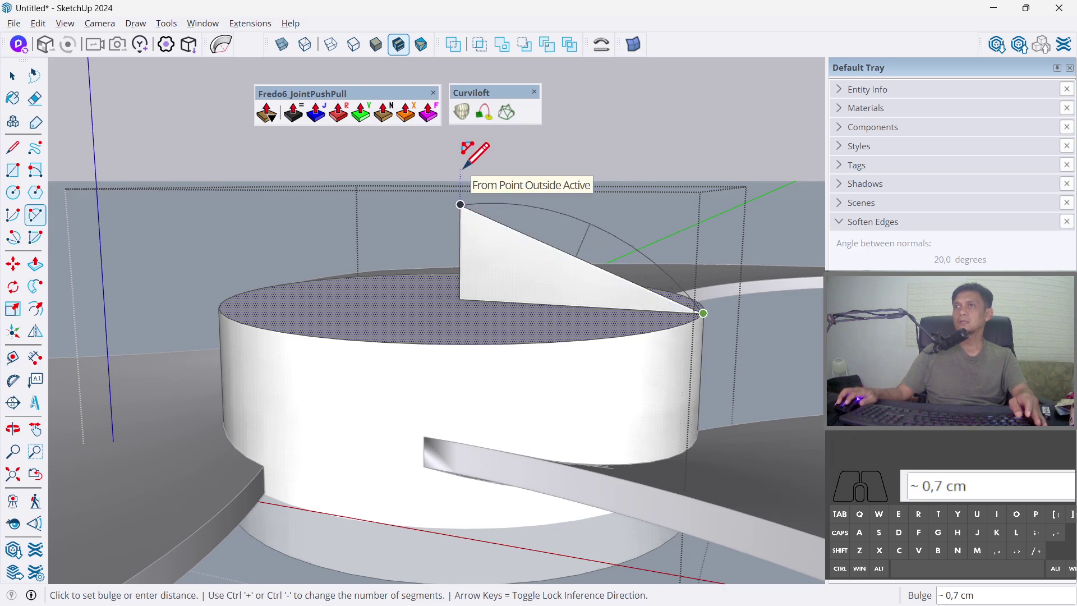
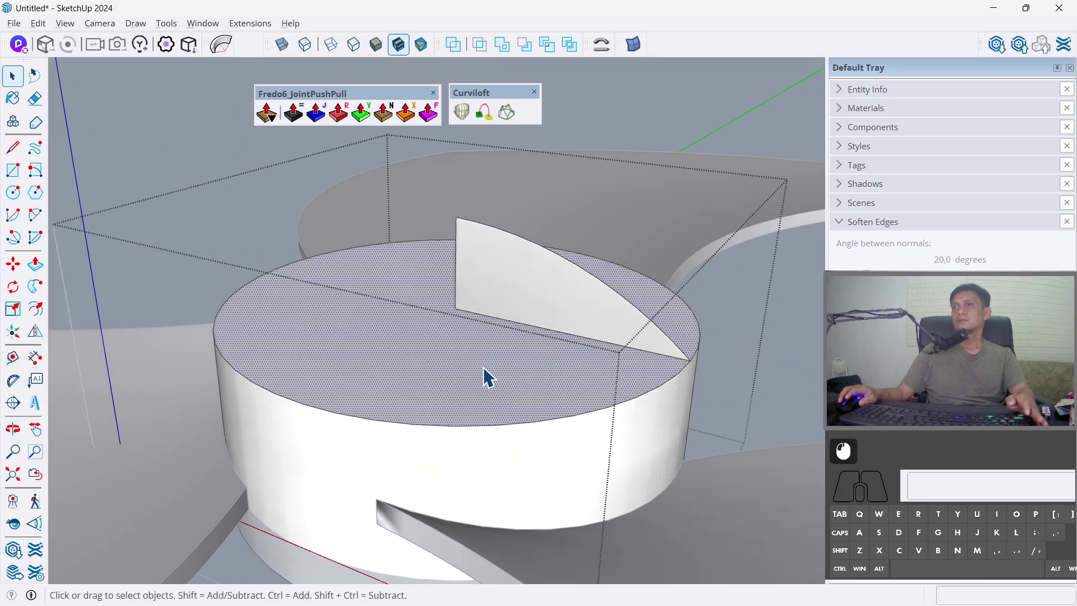
- Try sweeping the profile along the hub rim with Follow Me, then undo the failed sweep
click(39, 304)
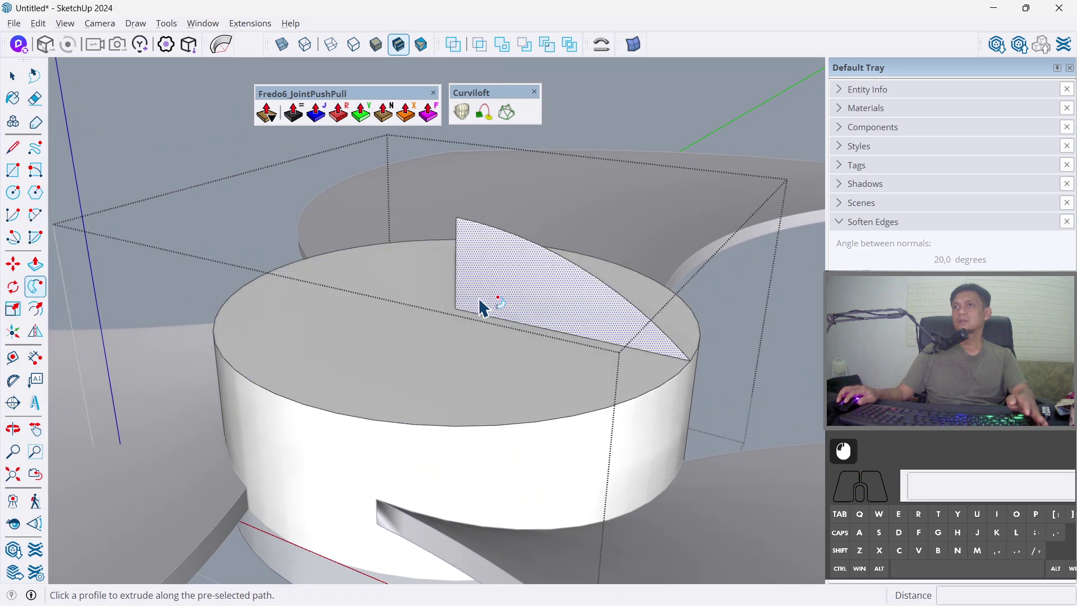
click(504, 297)
drag(617, 342, 389, 364)
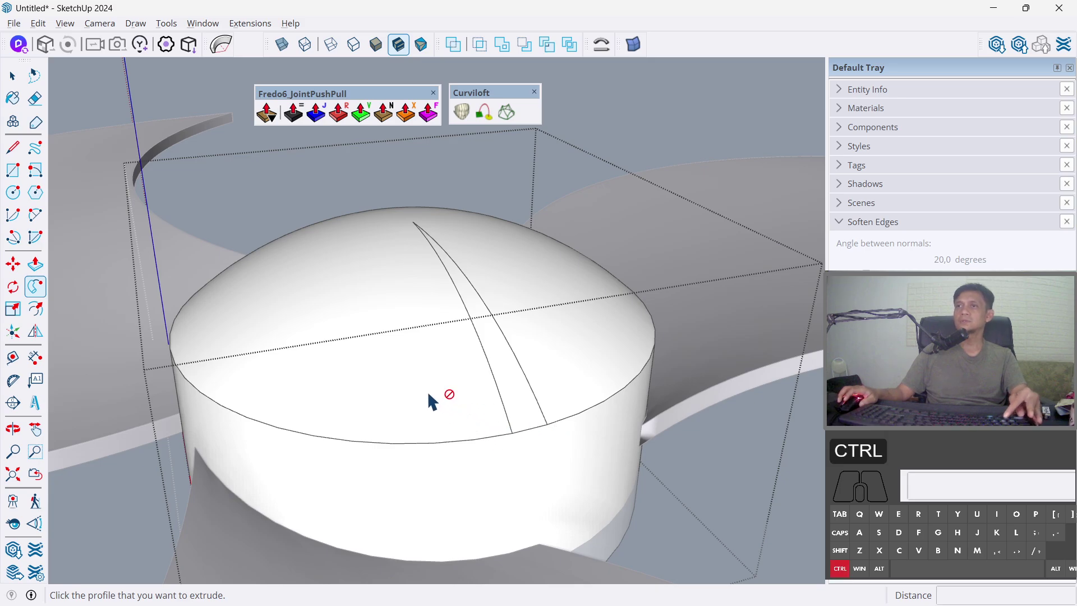
key(ctrl+z)
key(space)
- Select the hub's top rim edges, weld them into one curve and keep only that curve selected
click(484, 450)
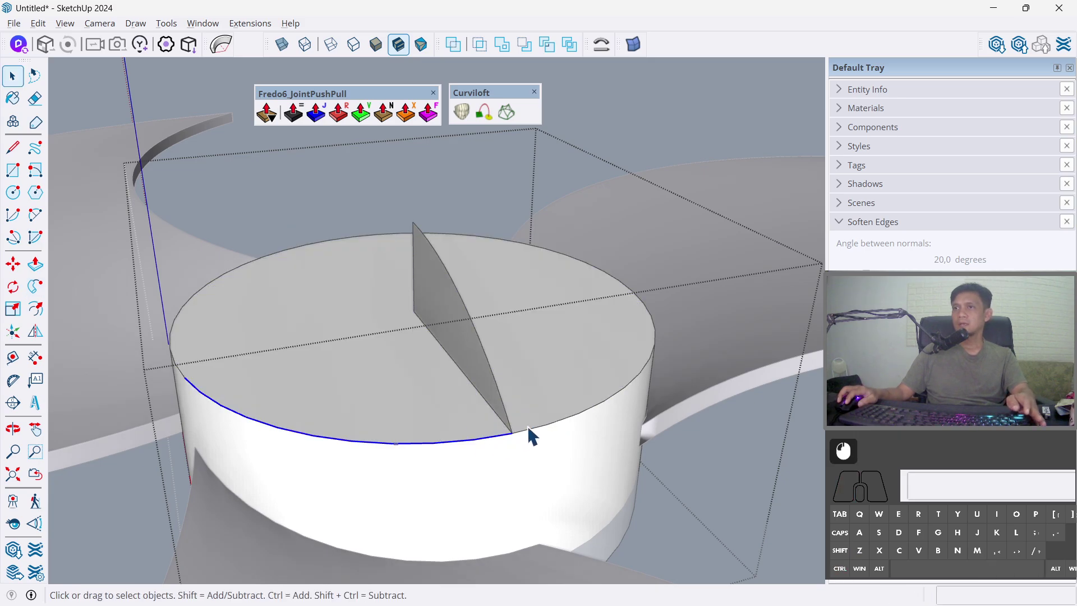
click(545, 439)
click(580, 428)
double_click(558, 373)
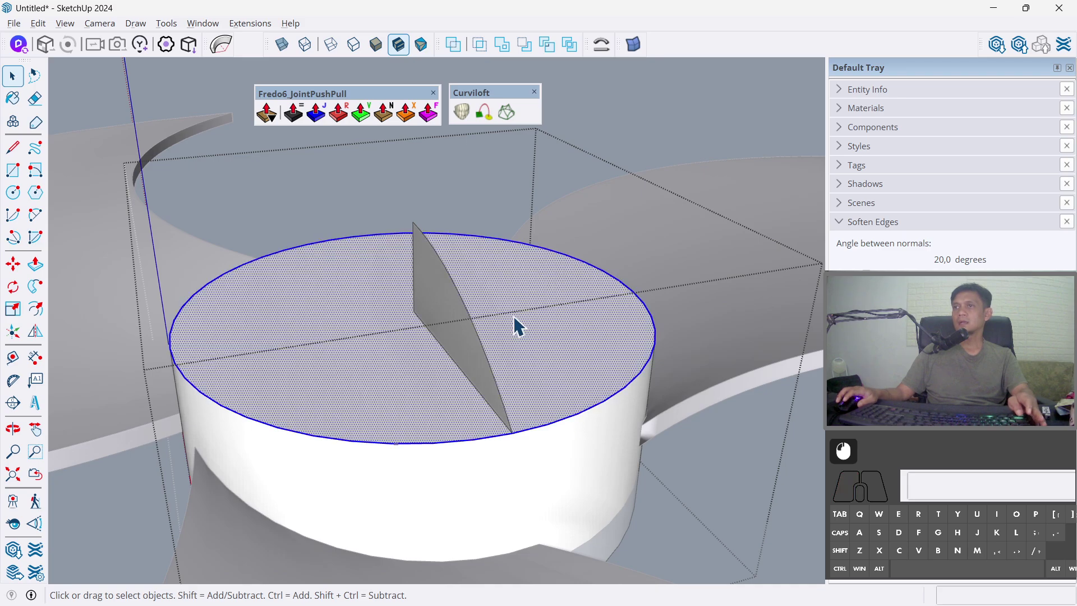
right_click(519, 325)
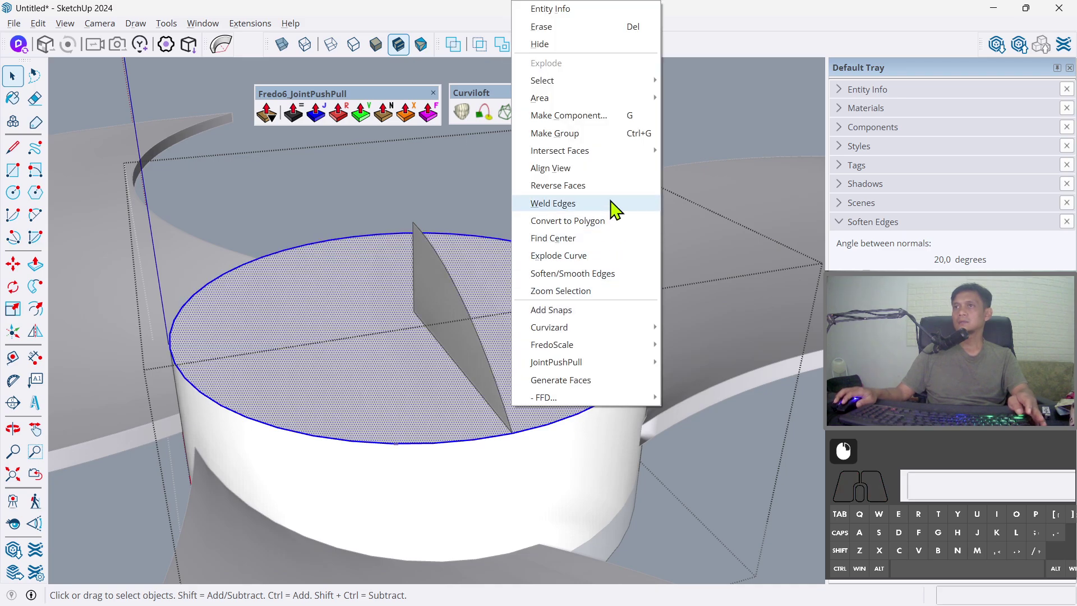
click(619, 209)
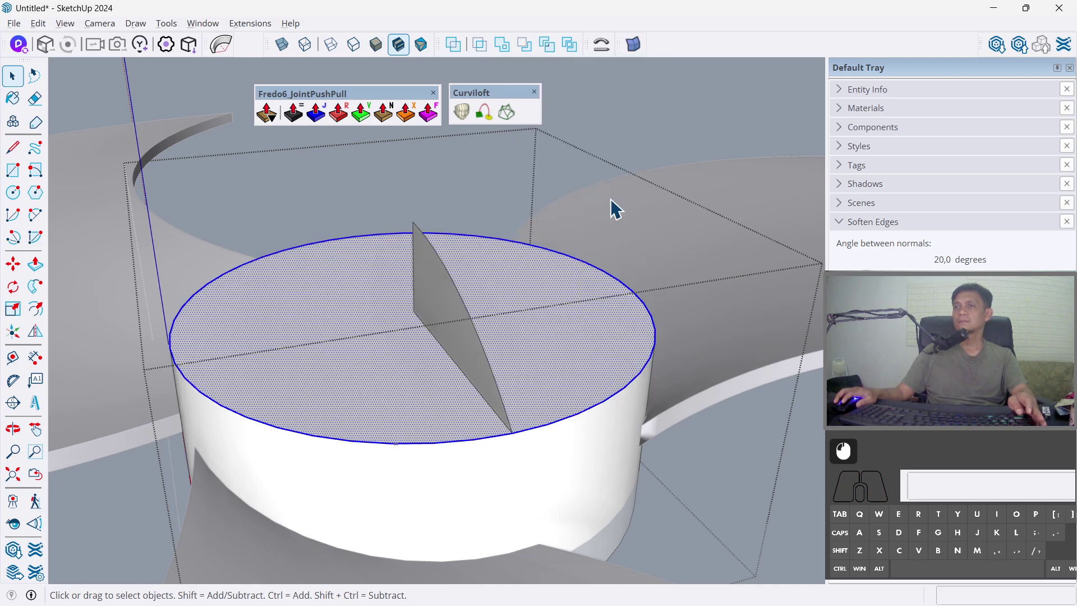
click(585, 421)
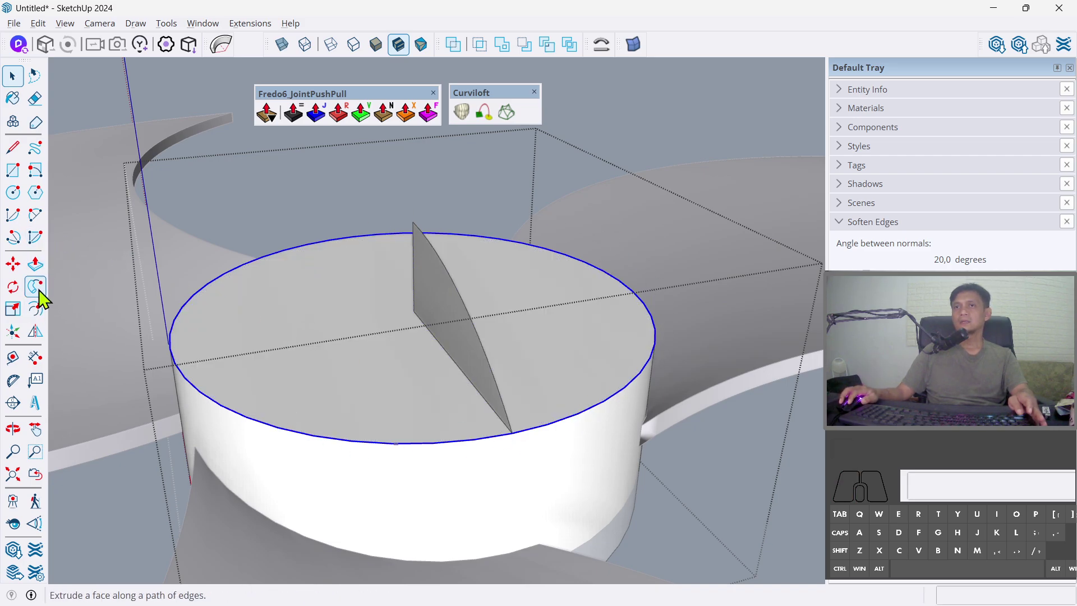
- Sweep the curved profile around the welded rim with Follow Me into a dome and select the dome
click(47, 298)
click(460, 310)
drag(440, 352, 606, 378)
key(space)
click(469, 329)
key(s)
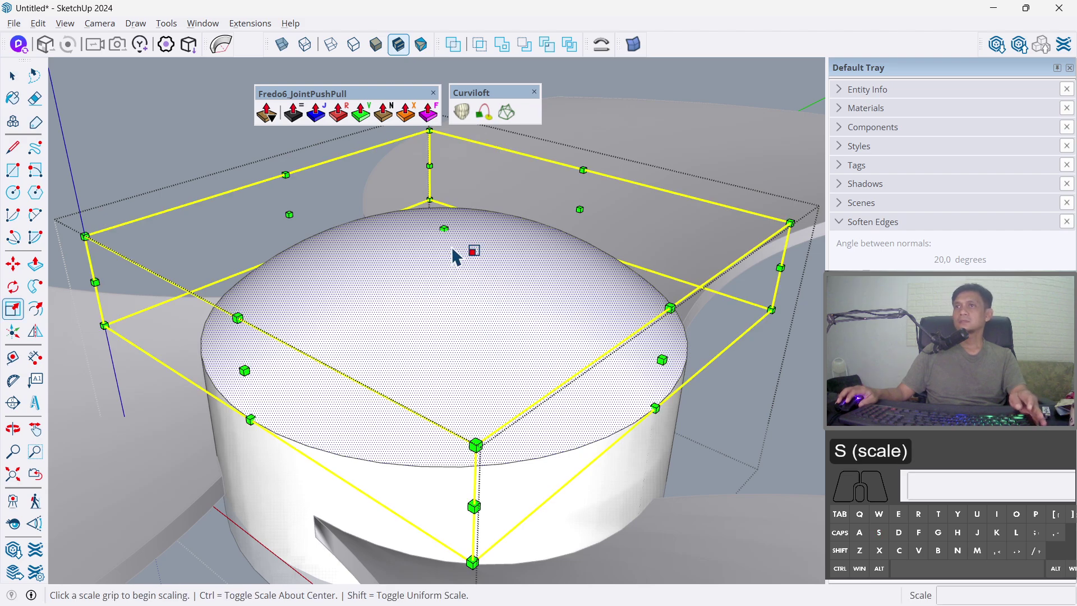
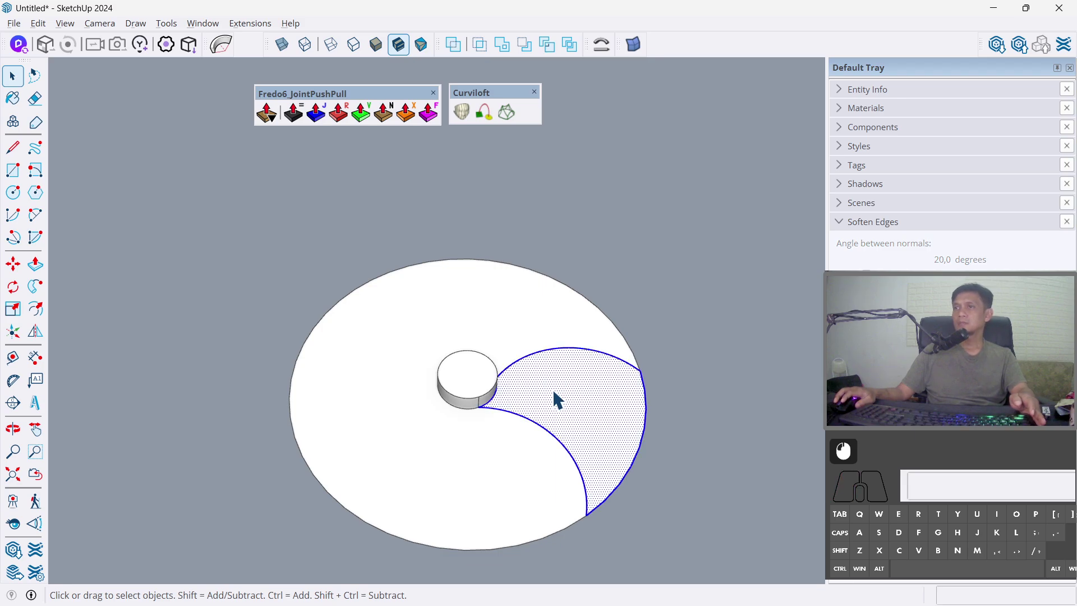
- Work through the blade shape's context options and pick out its outline pieces
right_click(561, 400)
click(644, 128)
click(575, 484)
click(693, 464)
click(606, 445)
click(526, 508)
click(635, 427)
click(574, 329)
- Select the whole curved blade outline and make it a component
double_click(583, 413)
click(572, 408)
right_click(580, 409)
click(670, 208)
right_click(589, 424)
click(694, 246)
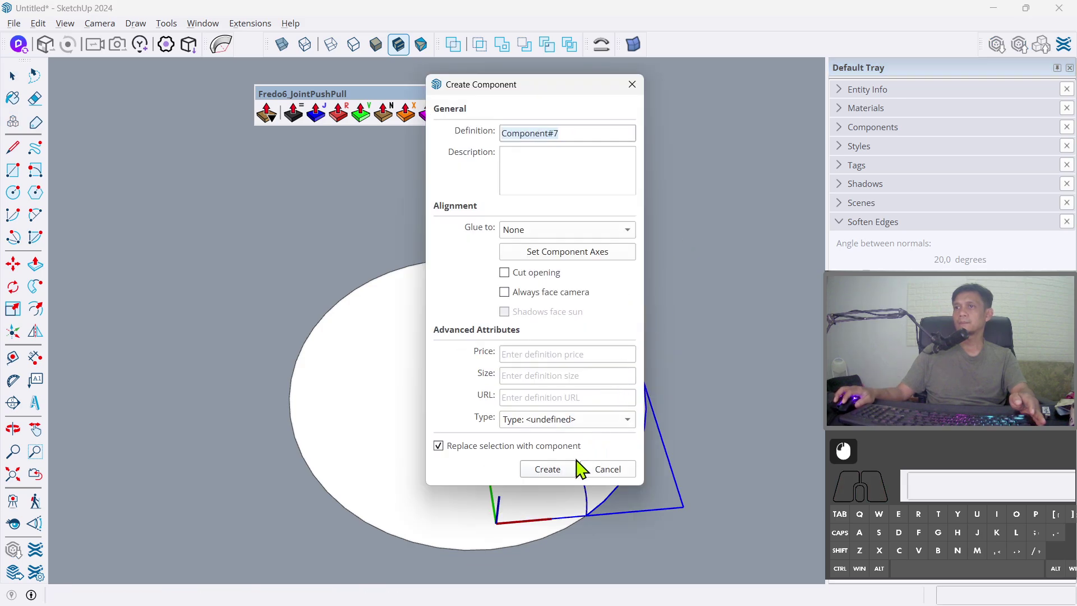
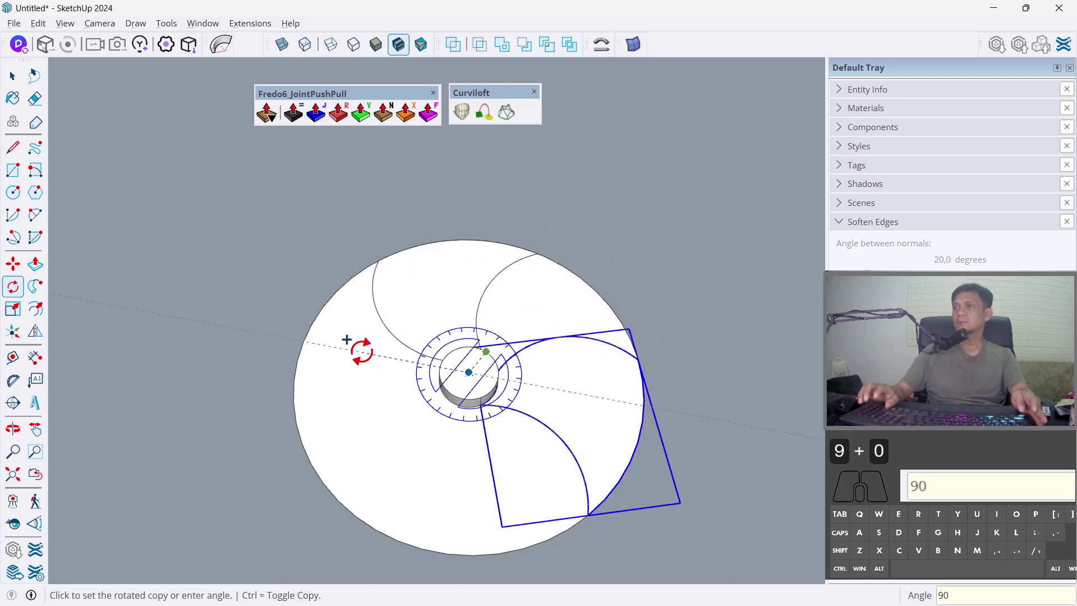
- Rotate-copy the blade 90° about the hub and repeat it 3x around the disc
key(Return)
text(90,0)
key(3)
text(x)
key(x)
key(Return)
- Leave Rotate and select one blade component ready to move
key(space)
click(677, 516)
click(605, 450)
drag(610, 492, 593, 403)
double_click(585, 415)
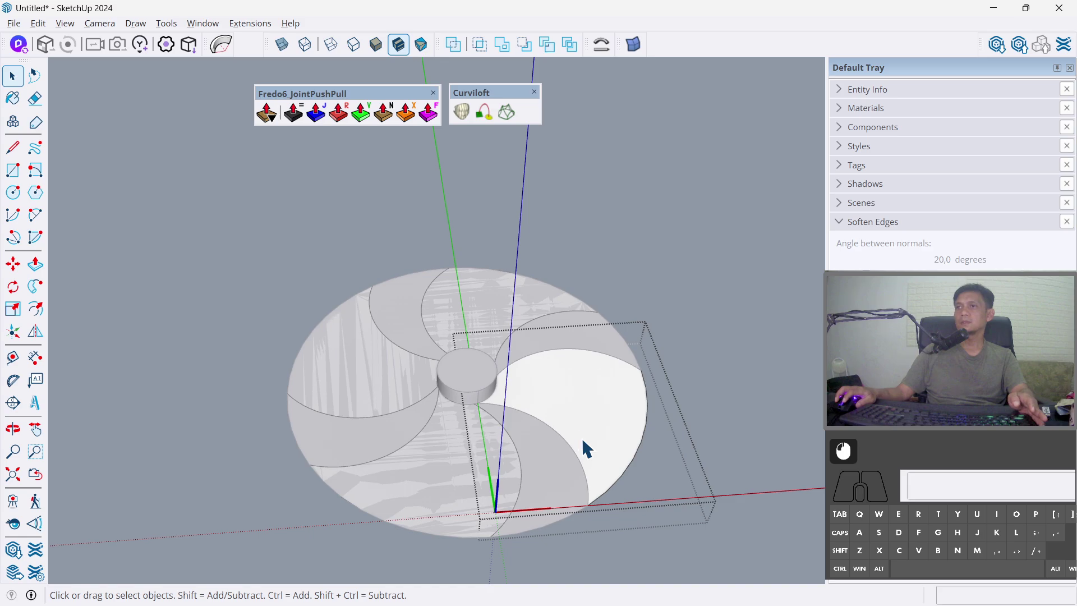
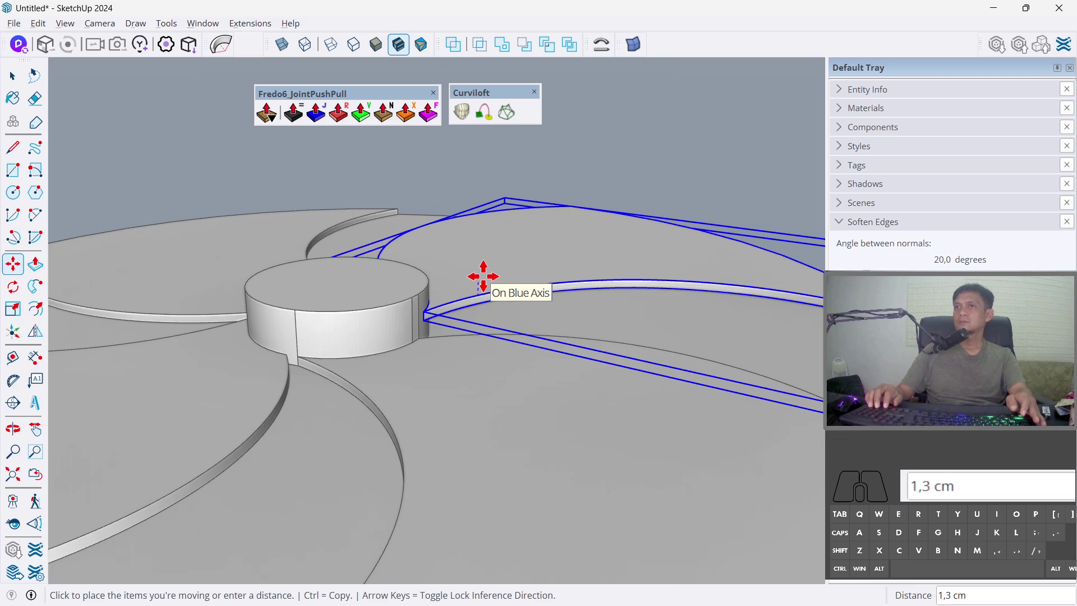
- Raise the selected blades straight up along the blue axis and view the fan from a low angle
key(0)
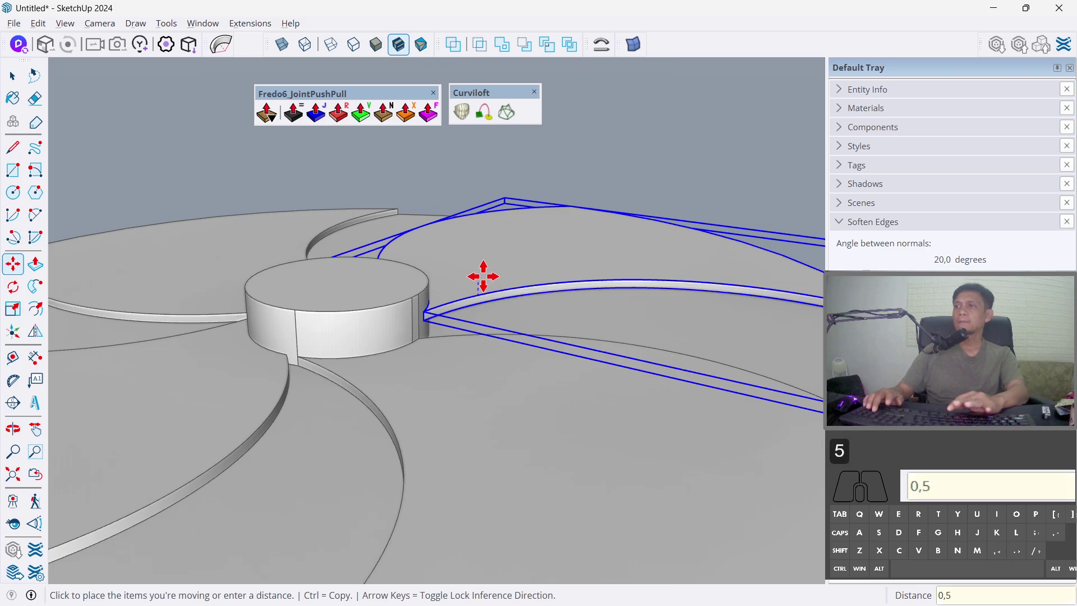
key(Return)
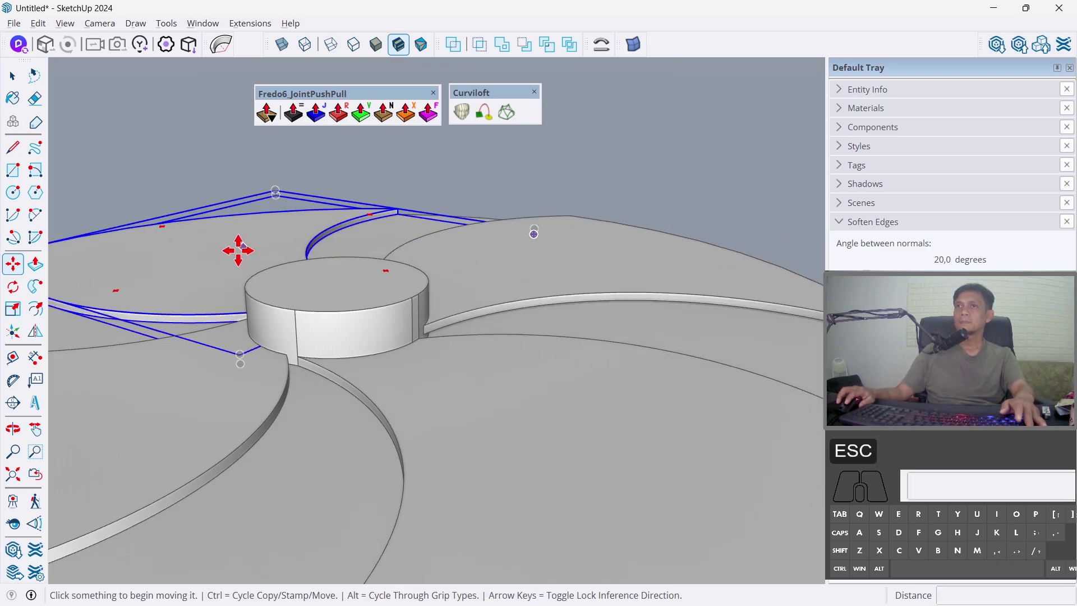
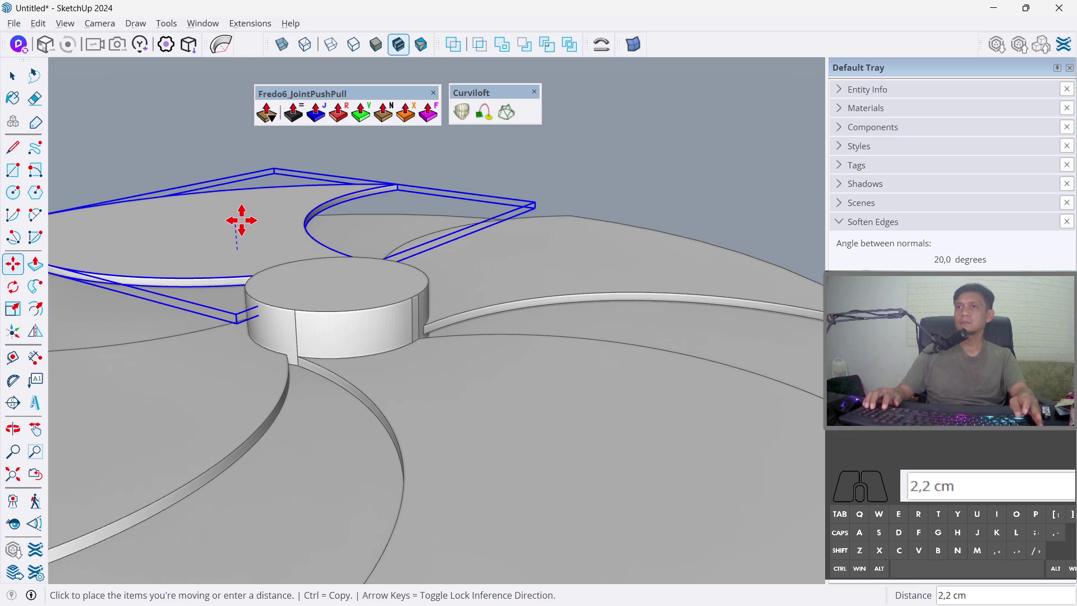
key(1)
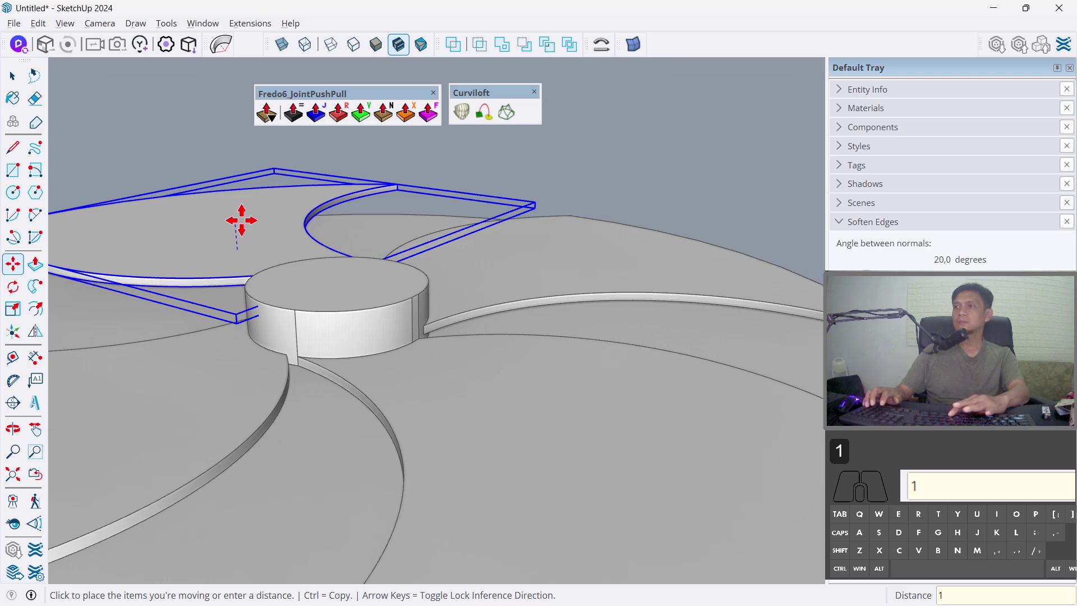
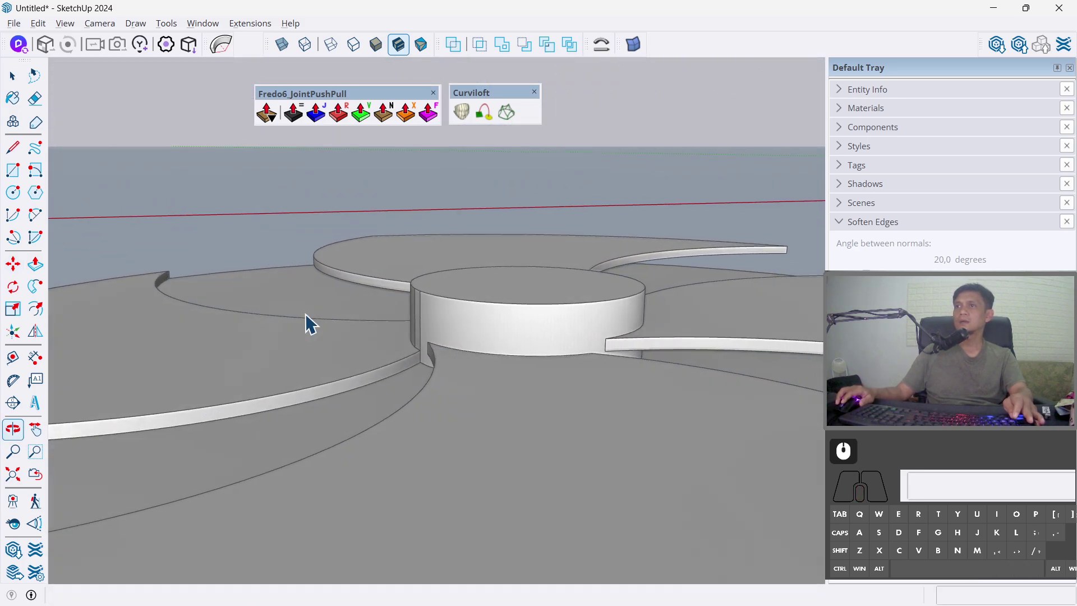
drag(667, 392, 489, 400)
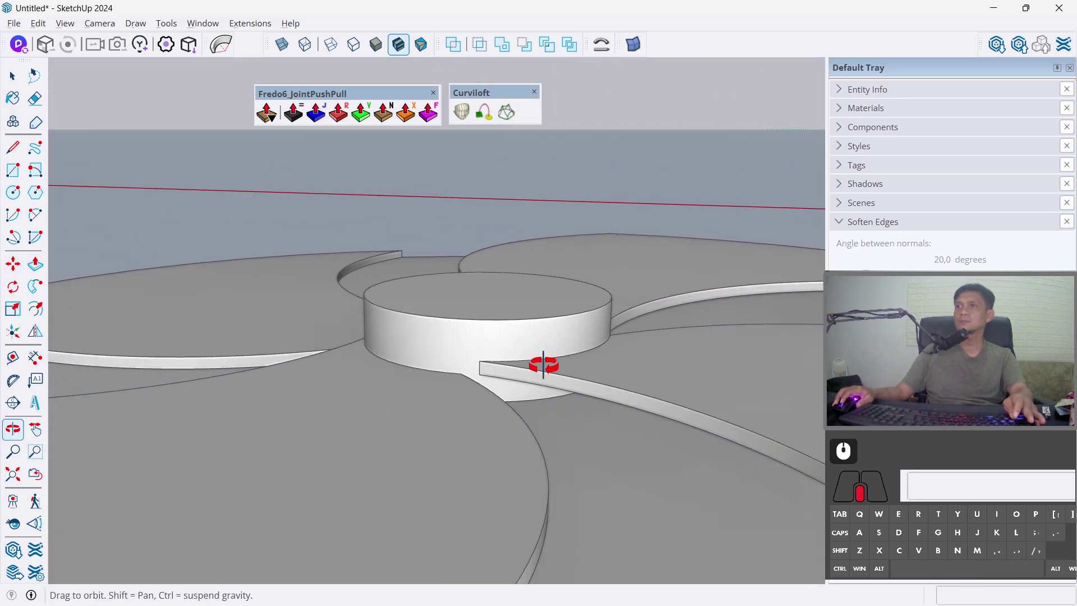